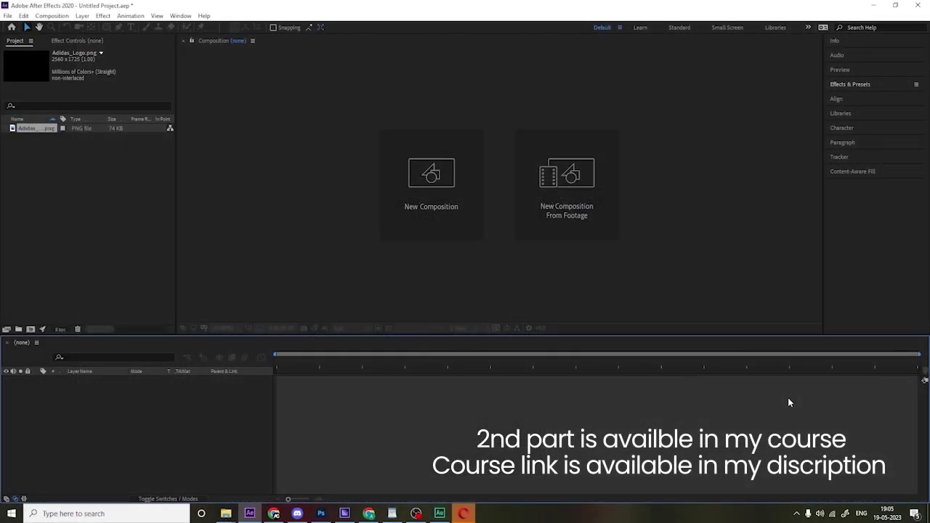
Create a 1920×1080, 30 fps, 30-second composition named Main Animation
left_click(416, 212)
type("ain")
key("space")
type("nimation")
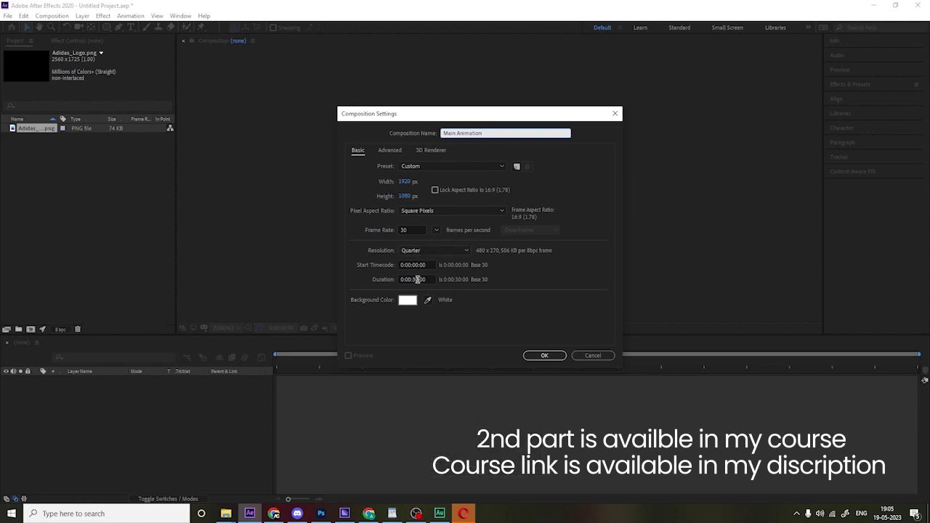
left_click(532, 361)
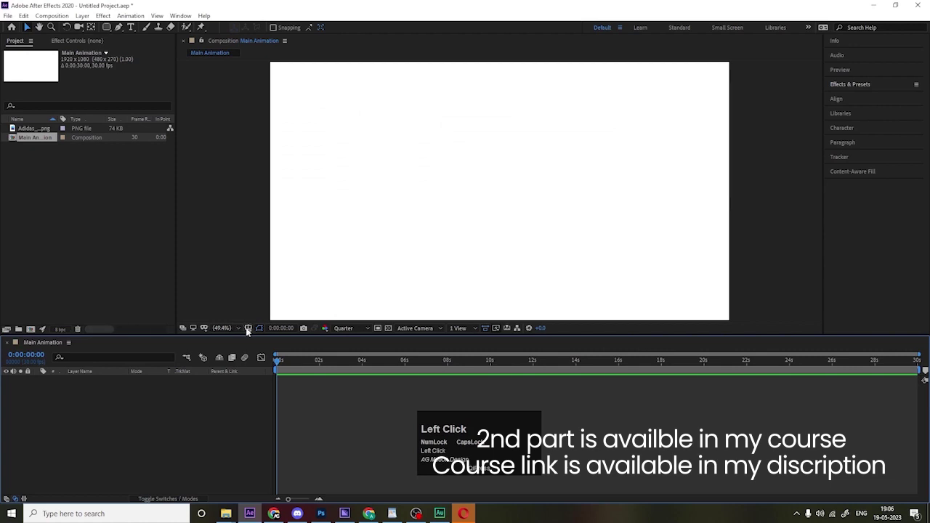
Show the title and action safe guides in the composition viewer
left_click(249, 330)
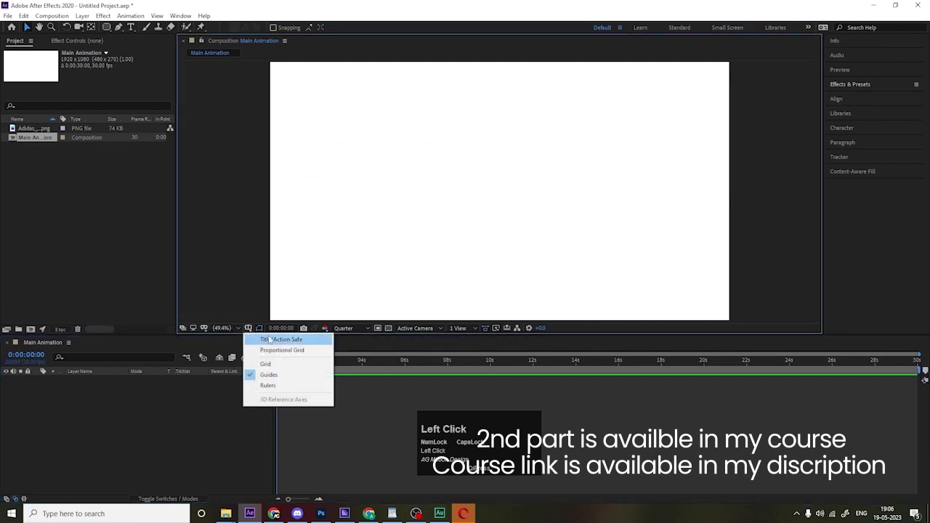
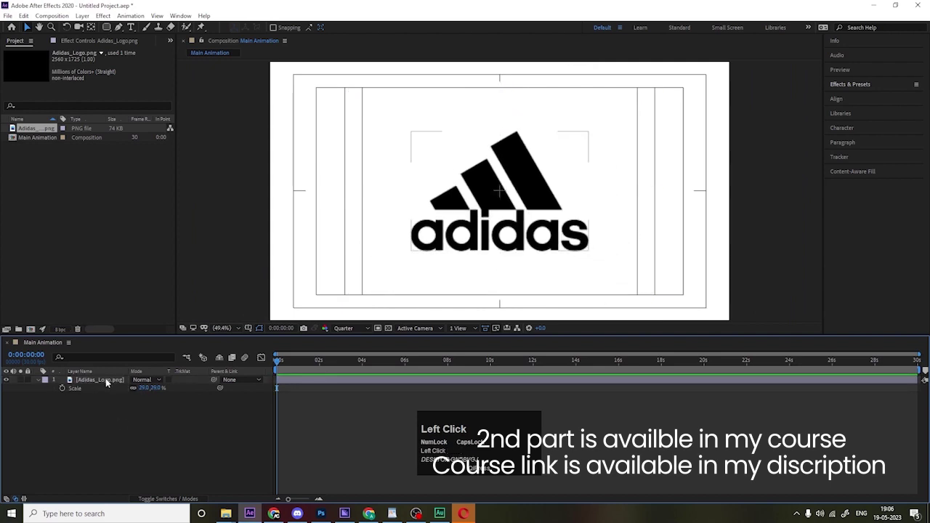
Set preview to Full resolution, auto-trace the logo to a new layer, and hide the original image
left_click_drag(348, 332, 94, 384)
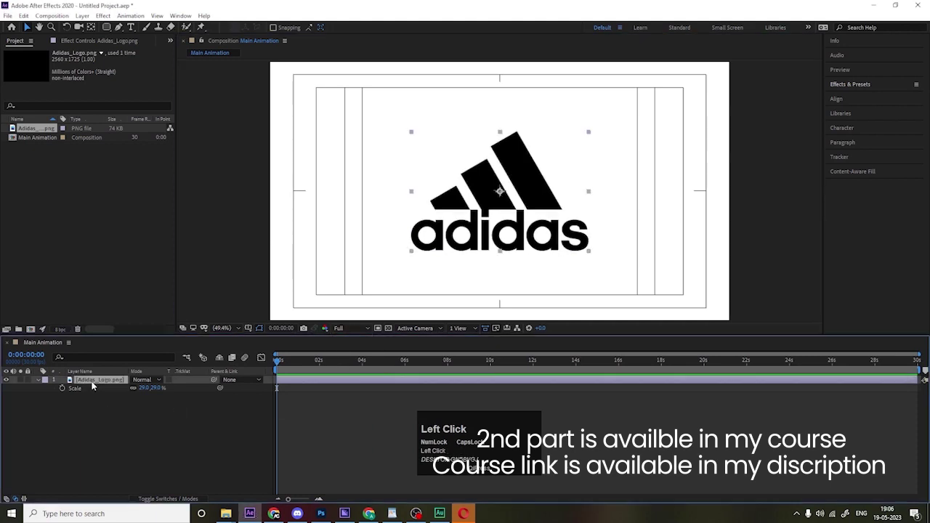
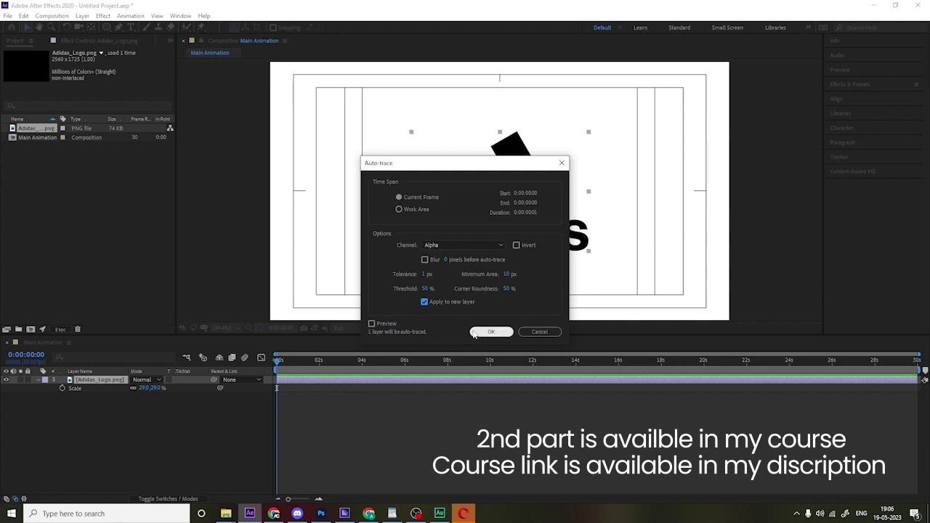
left_click(482, 334)
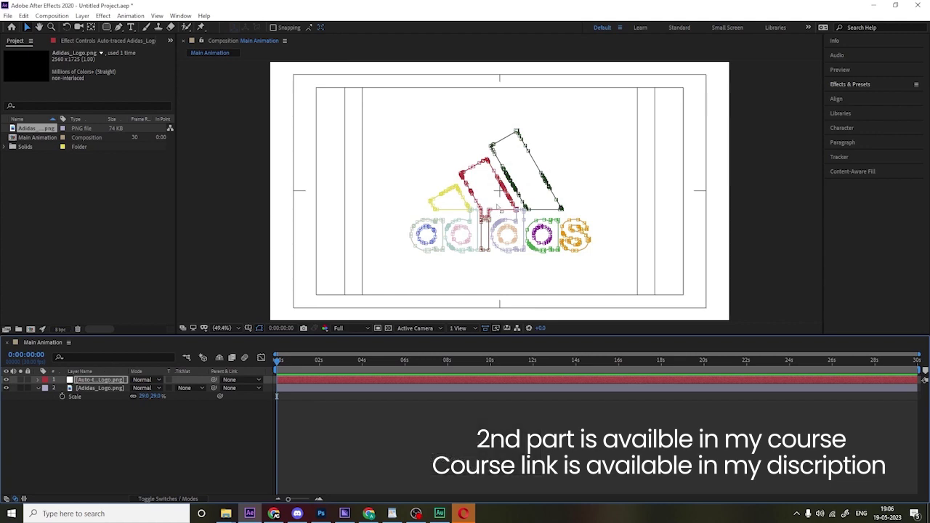
left_click(10, 389)
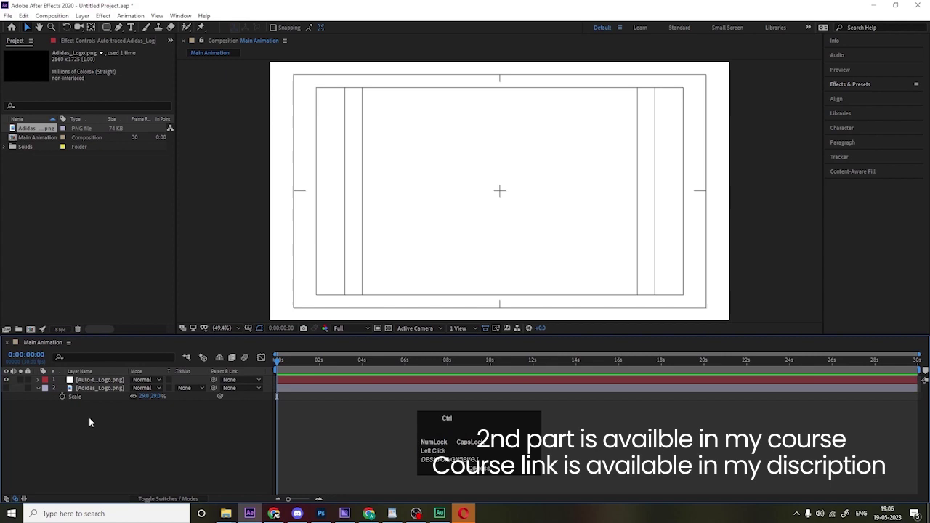
Bring up the composition settings to change the background colour
key("ctrl+k")
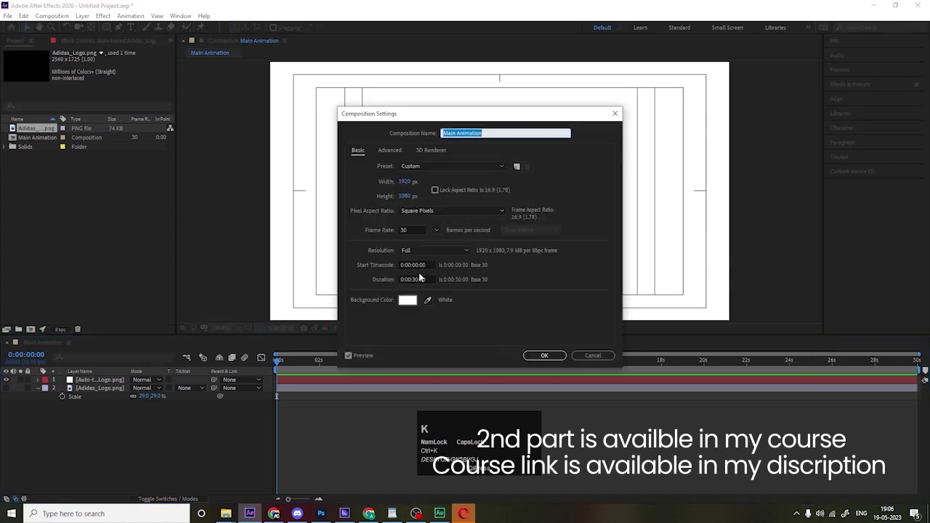
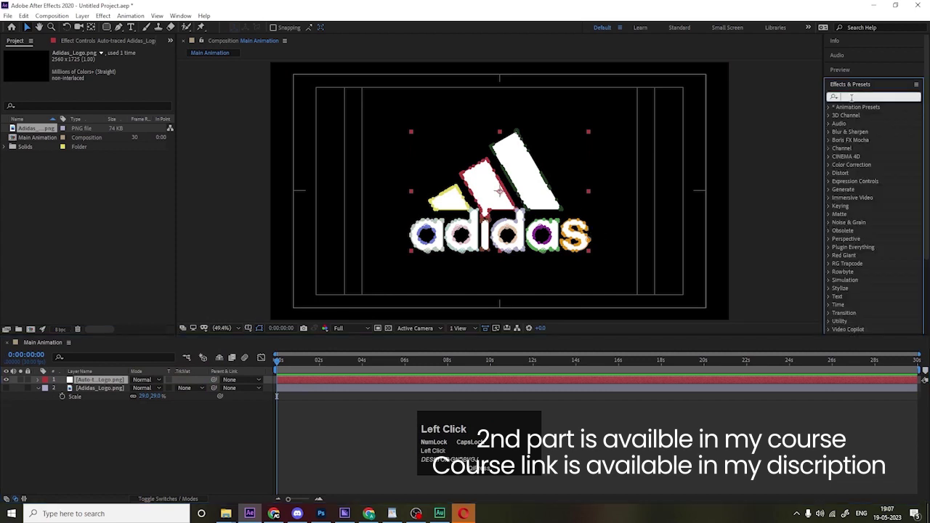
Apply Stroke to the traced layer on all masks, non-sequential, with Reveal Original Image paint style
type("strok")
left_click(860, 238)
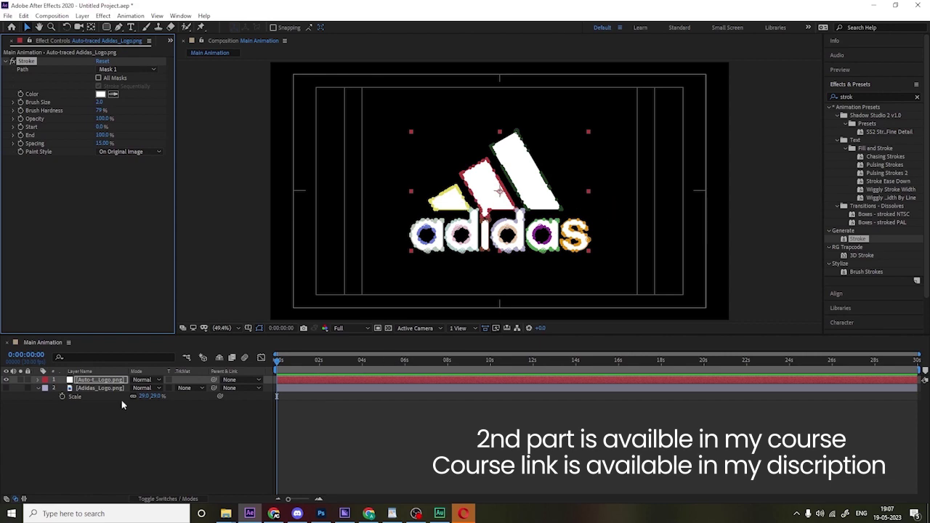
left_click(97, 410)
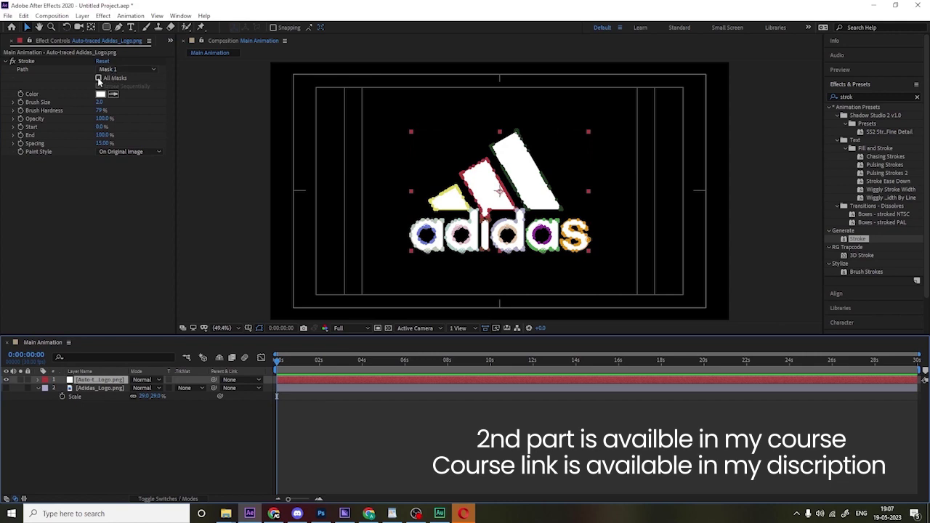
left_click(101, 80)
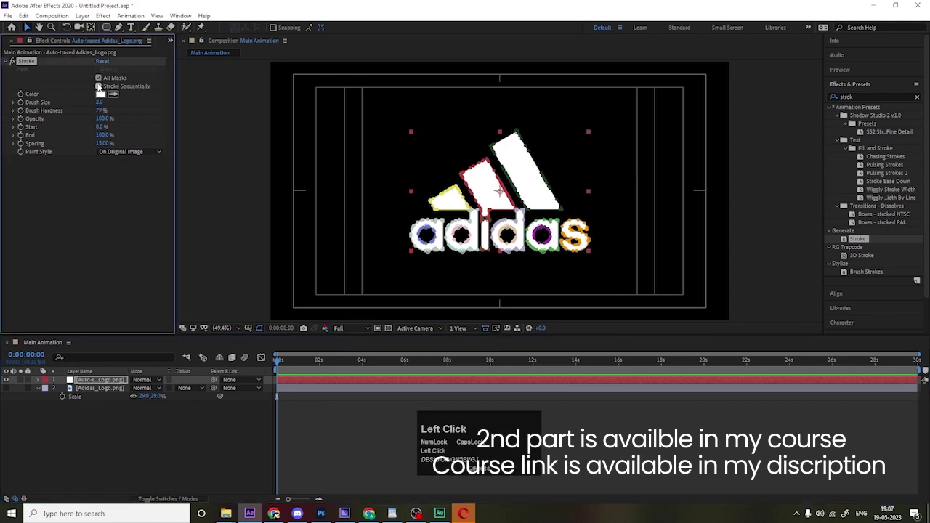
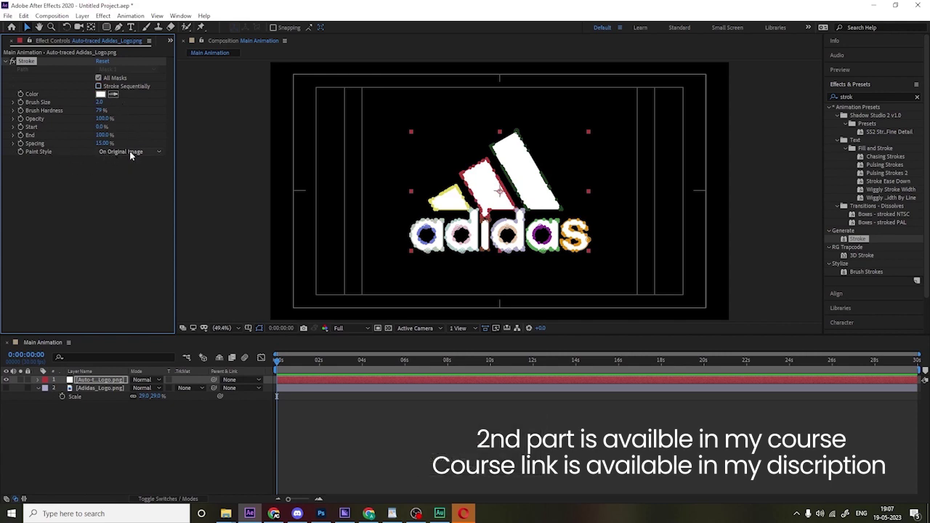
left_click(131, 153)
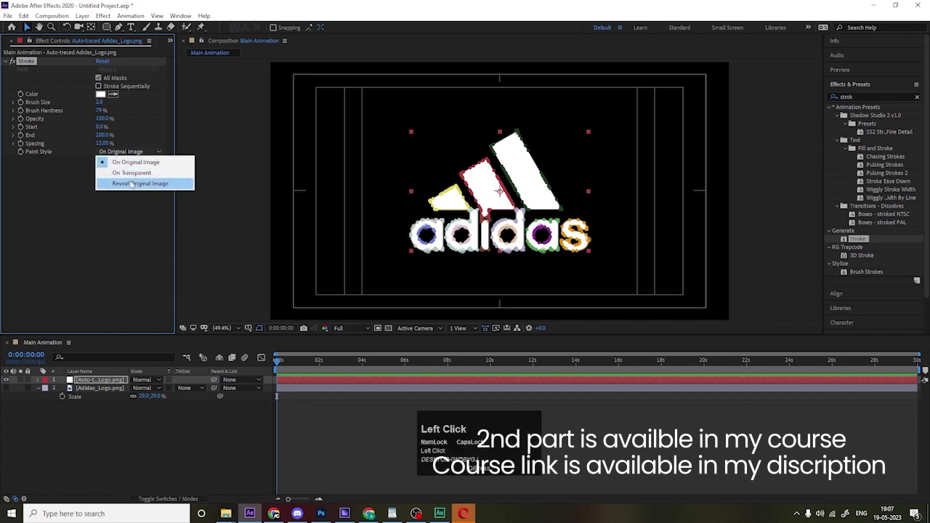
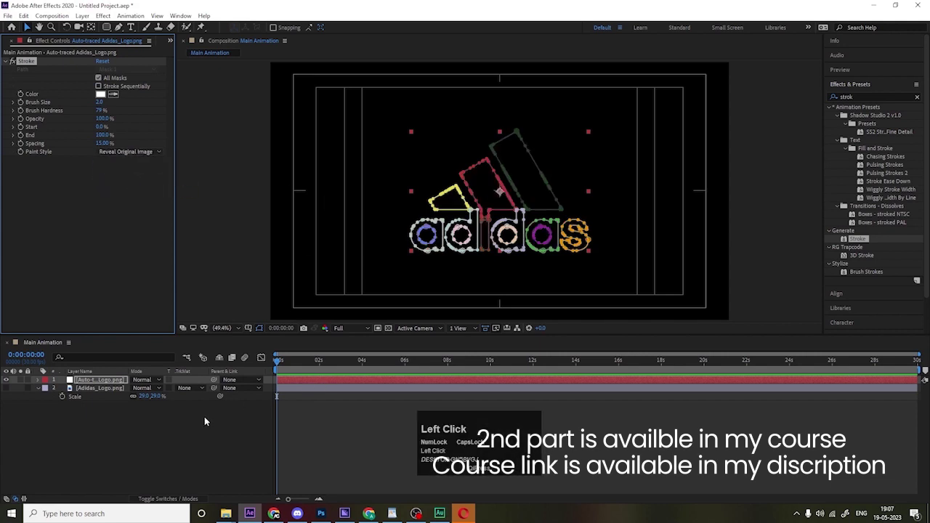
Set the stroke's brush size to 20 and check the thicker outline
scroll("up", 3)
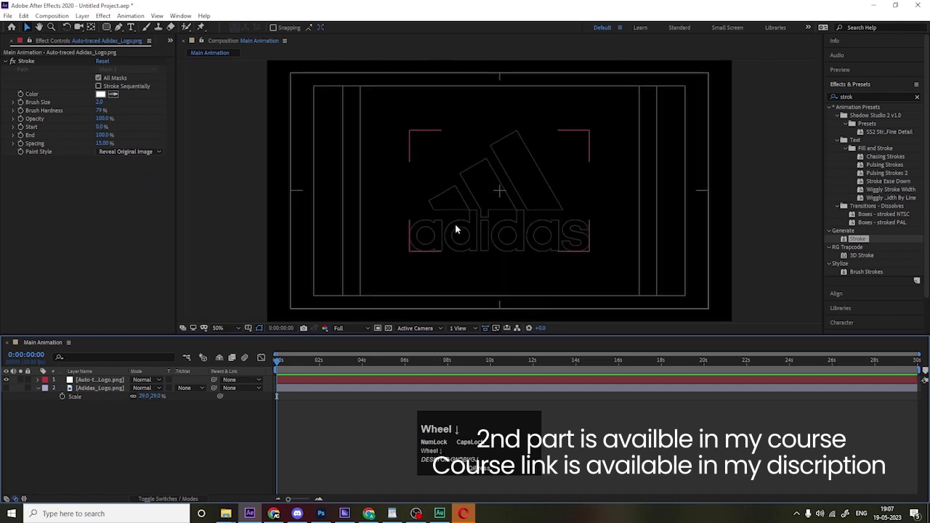
left_click(458, 228)
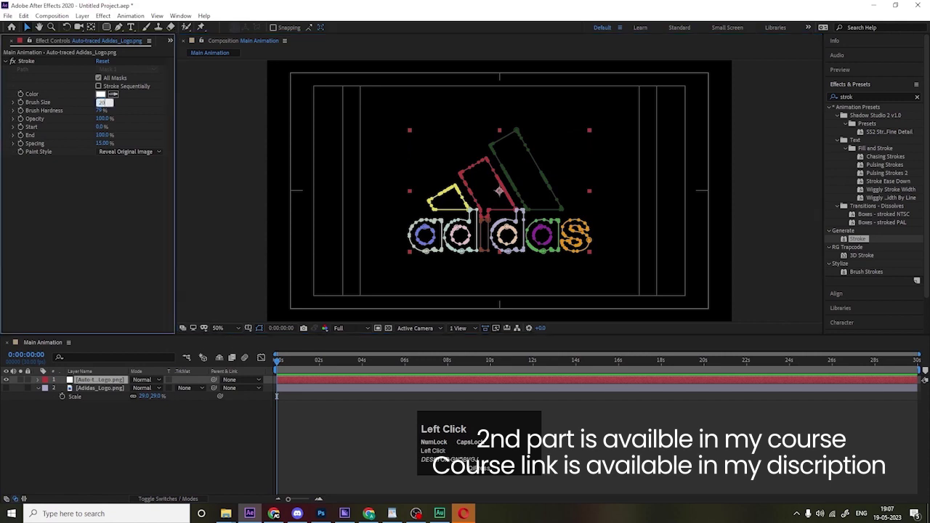
key("Return")
left_click(150, 436)
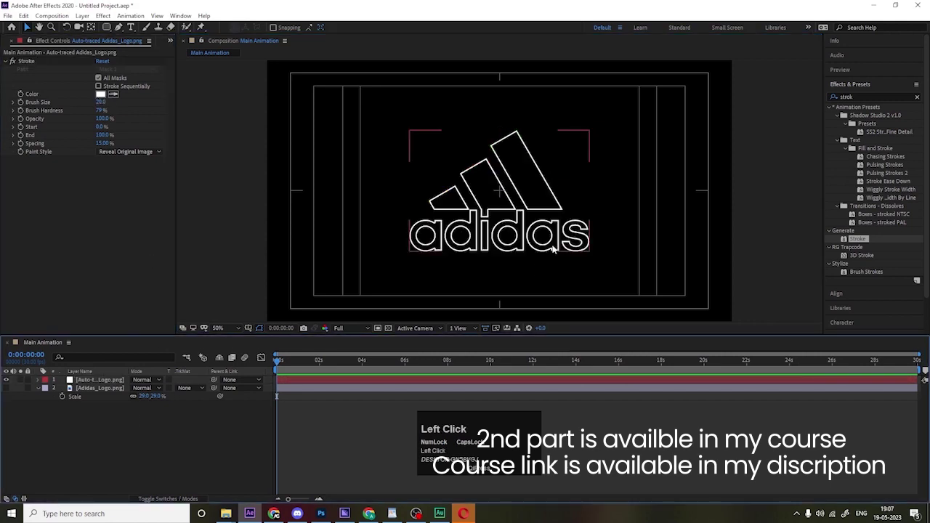
left_click(96, 381)
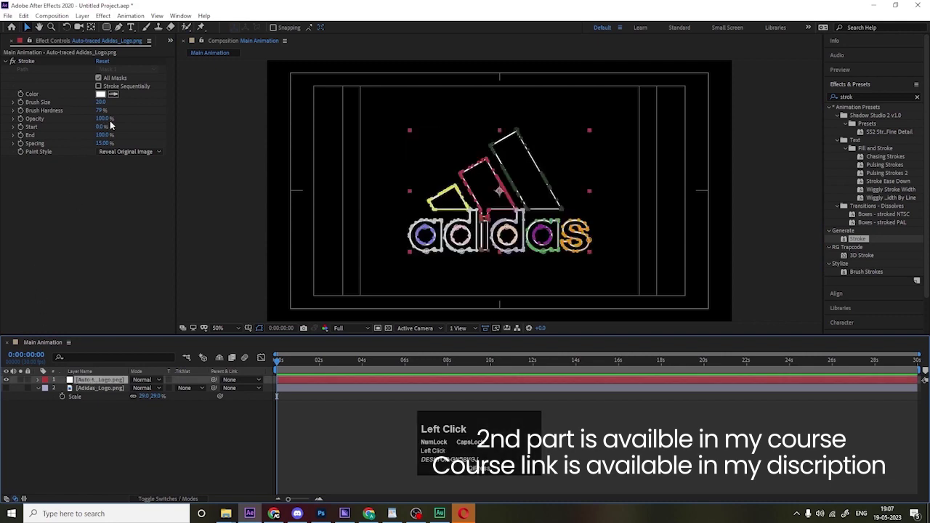
Keyframe the stroke's End at 0% at the start and reveal it in the timeline
left_click(30, 135)
key("Return")
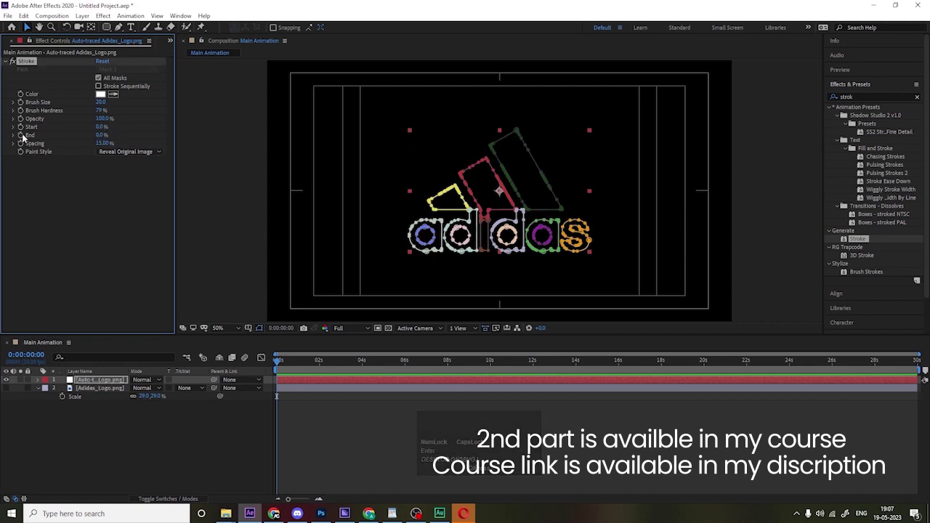
left_click(25, 136)
key("u")
type("u=")
scroll("down", 3)
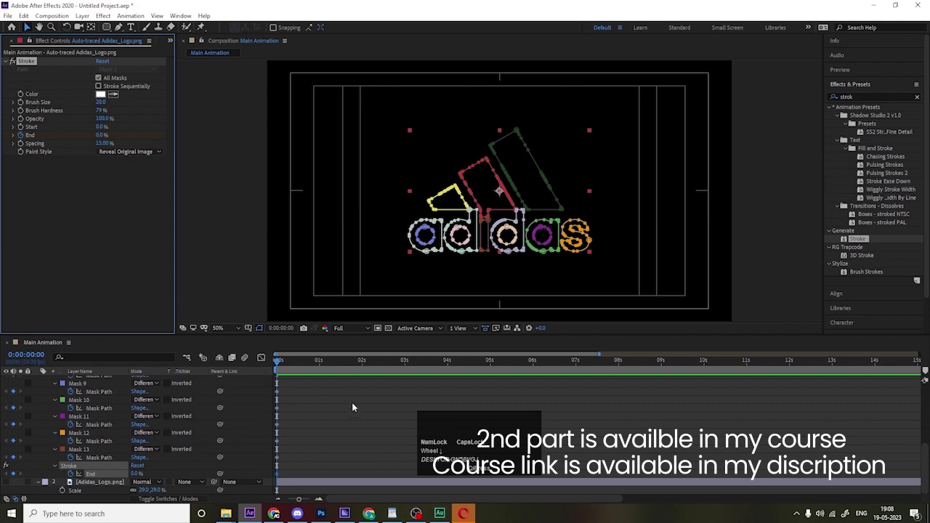
Move to about two seconds, preview, and set the stroke's End to 100% for a second keyframe
left_click_drag(364, 367, 253, 371)
key("space")
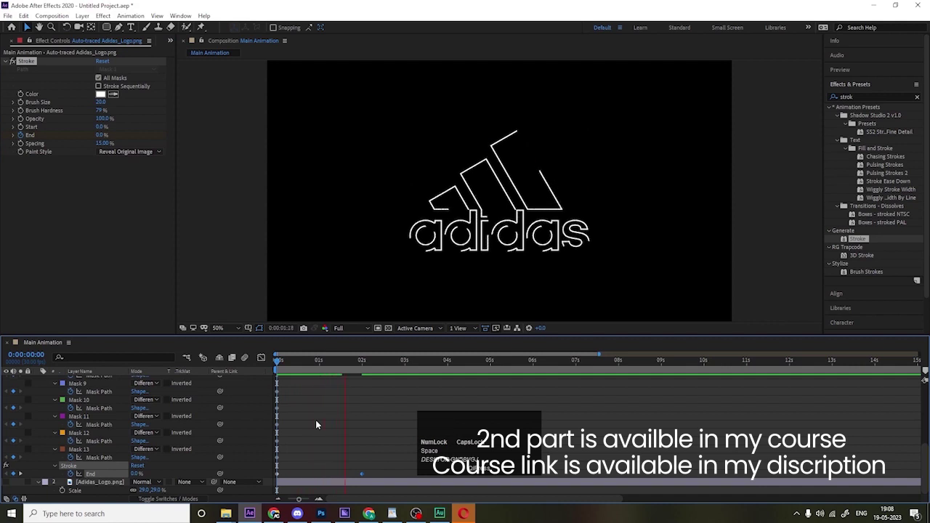
key("space")
scroll("up", 3)
left_click(324, 423)
key("u")
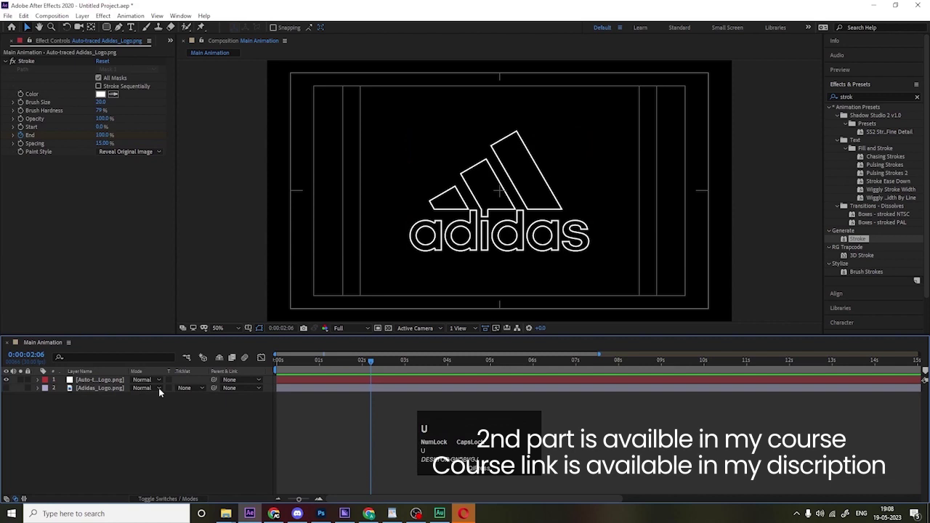
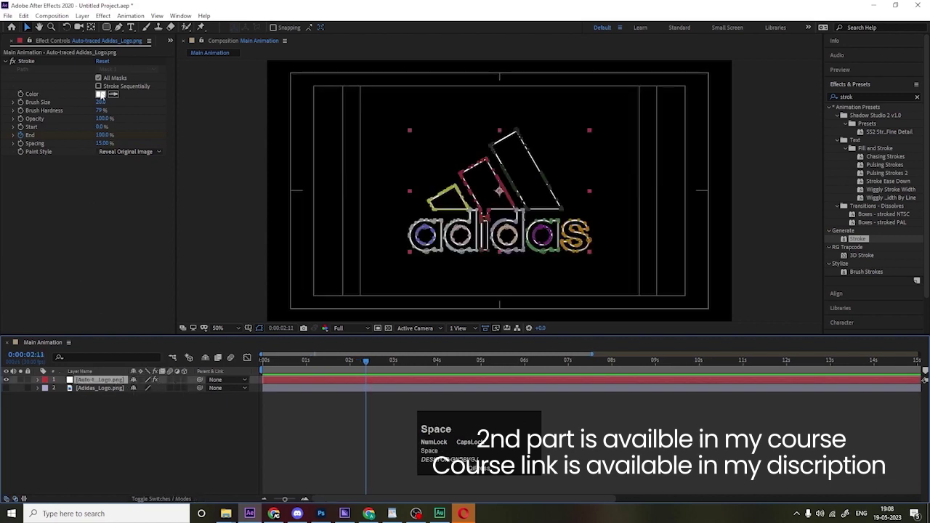
Make the stroke colour white and switch the traced logo layer to 3D
left_click(103, 94)
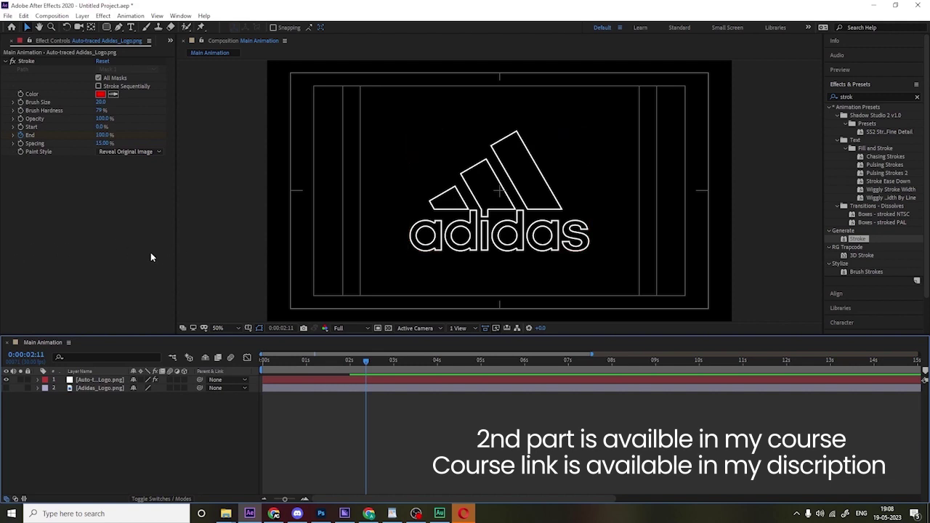
left_click(56, 356)
key("ctrl+z")
left_click(116, 443)
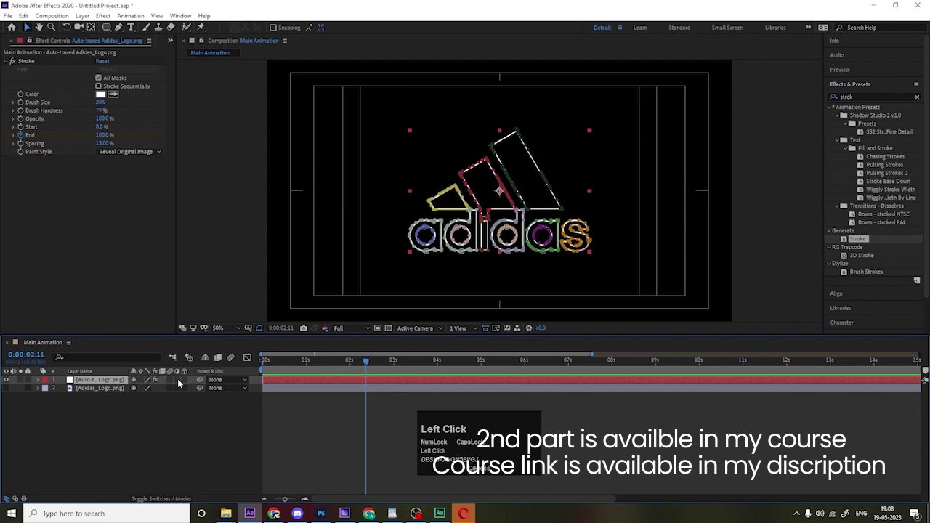
left_click(191, 381)
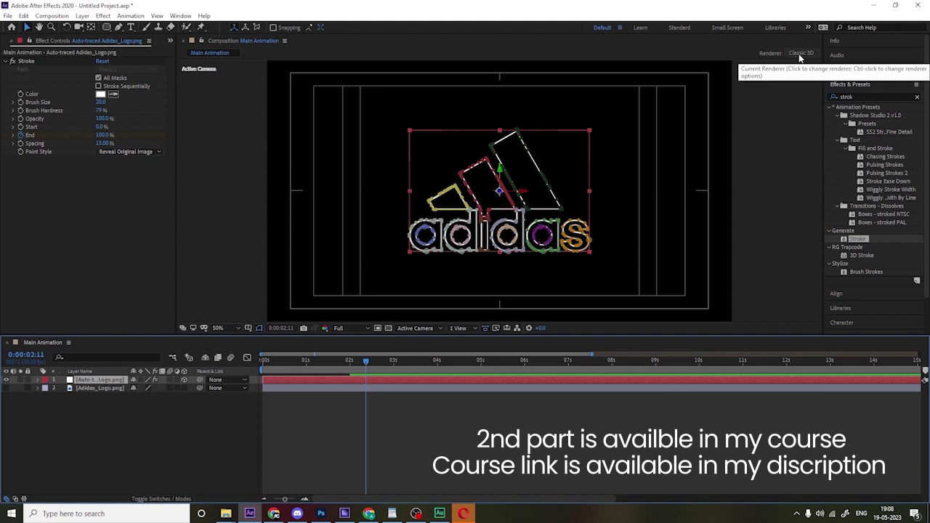
Review the composition's 3D renderer options and keep Classic 3D
left_click(802, 57)
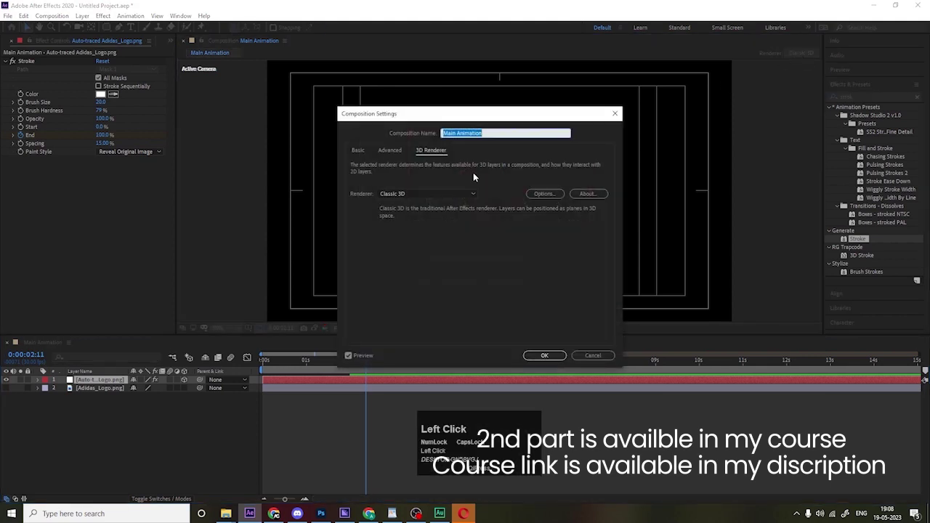
left_click(405, 196)
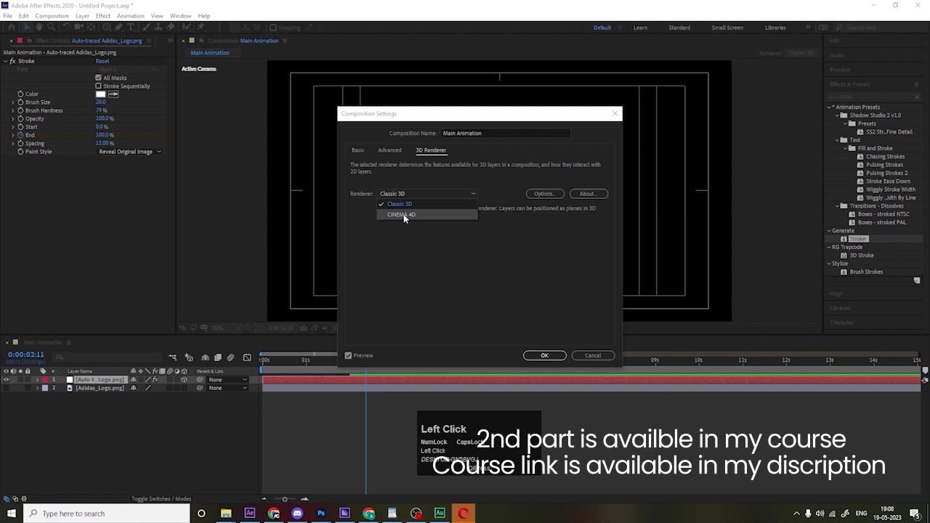
left_click(403, 205)
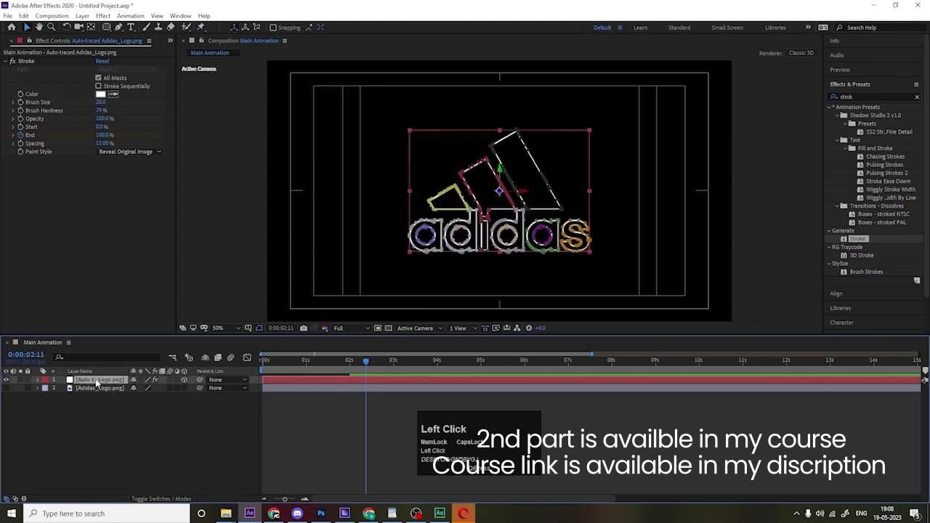
Pre-compose the traced logo layer, moving all attributes into a new composition named 1
key("ctrl+shift+c")
left_click(388, 265)
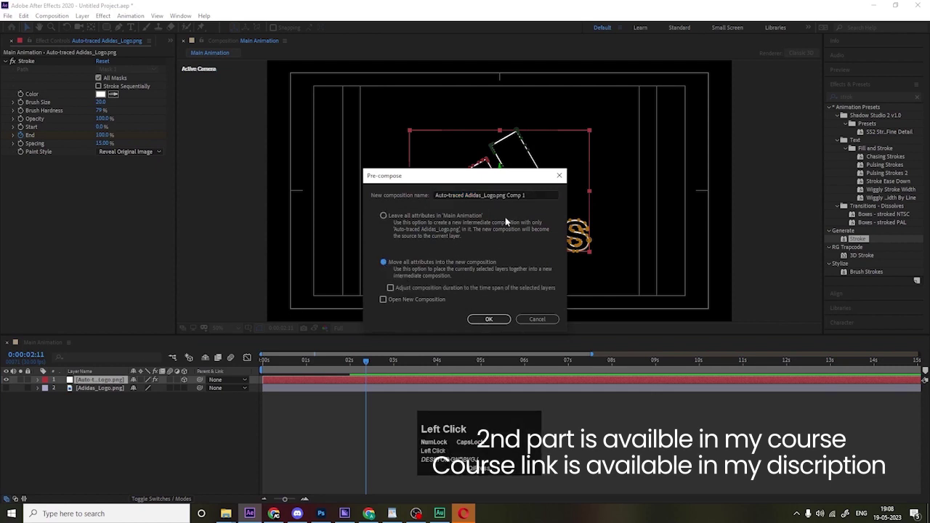
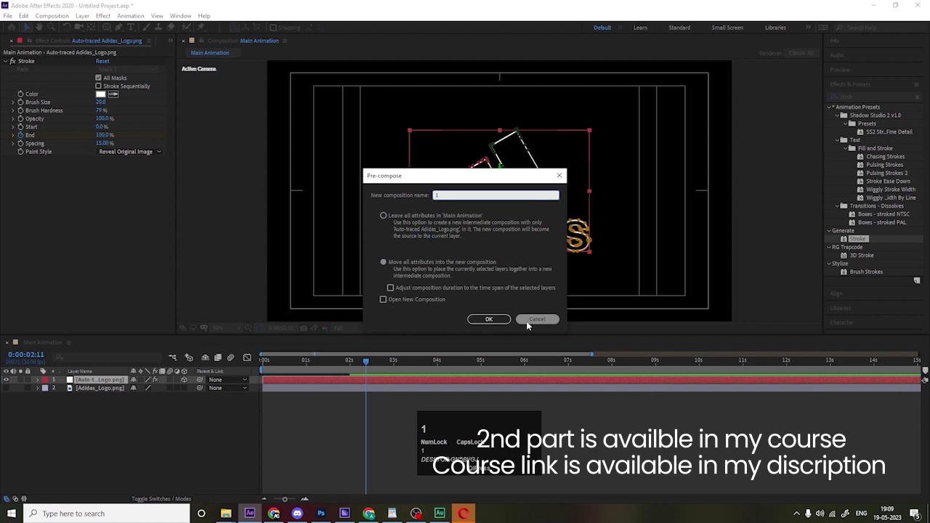
left_click(506, 321)
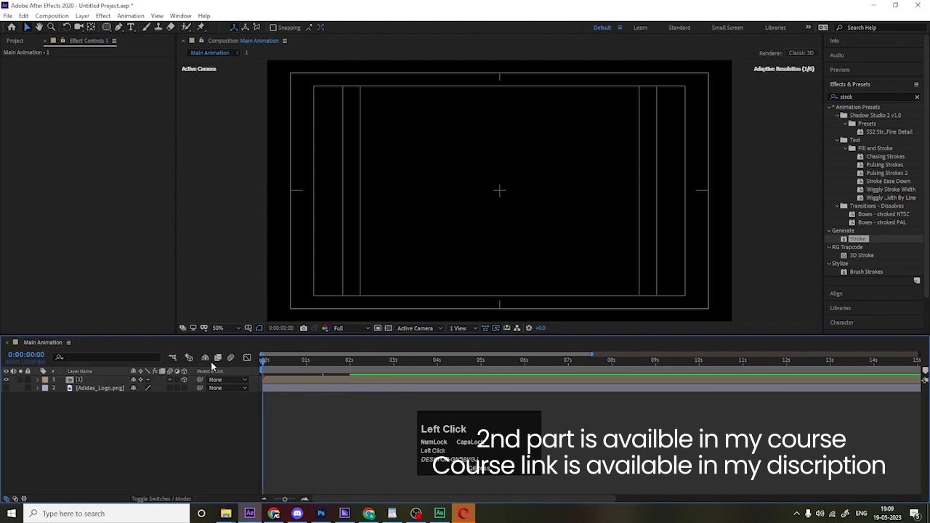
Preview the draw-on, enter composition 1 and reveal the logo layer's Stroke End keyframes
key("space")
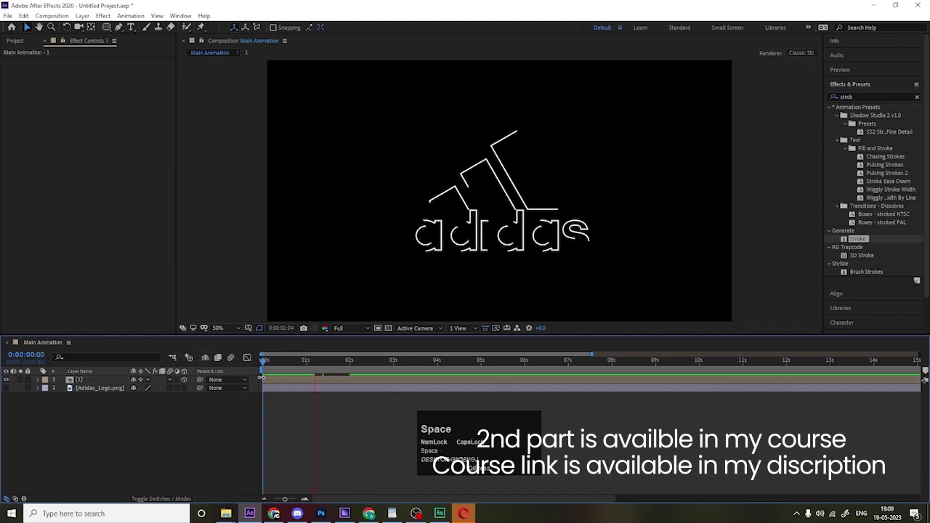
key("space")
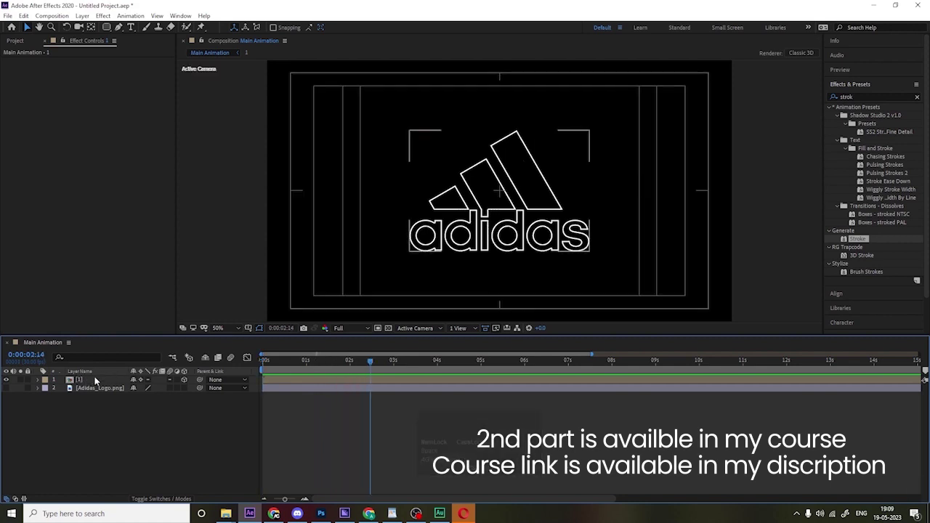
left_click(94, 381)
key("u")
scroll("down", 3)
left_click_drag(326, 488, 257, 486)
key("F9")
left_click(277, 364)
key("space")
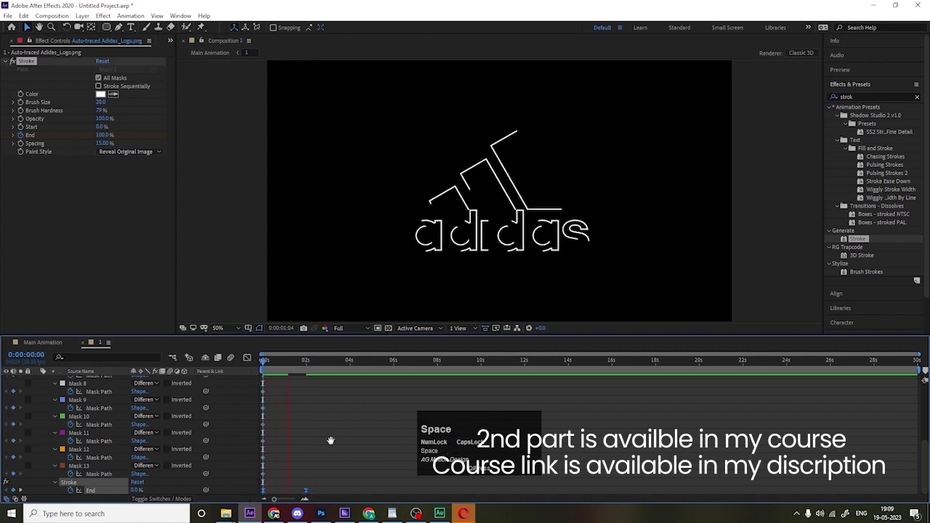
Move the final End keyframe later for a slower draw-on, preview it, and return to Main Animation
left_click(340, 450)
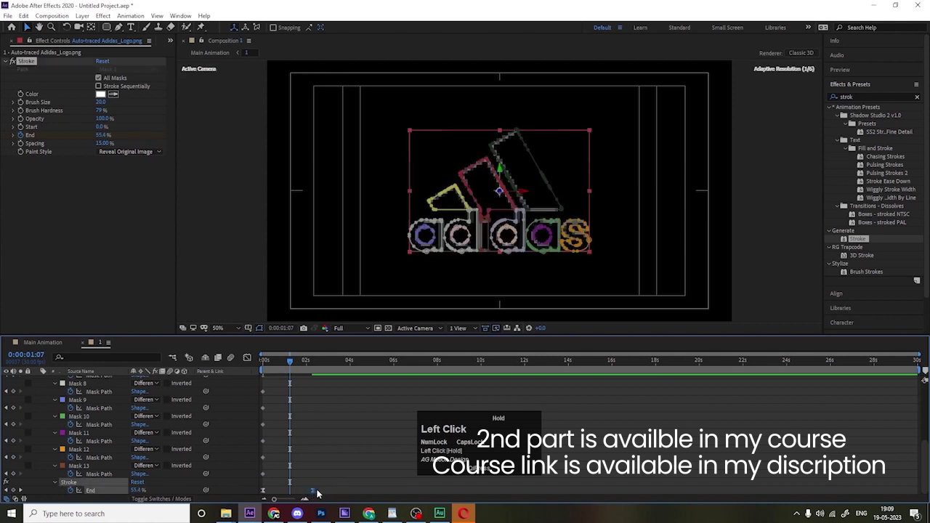
key("space")
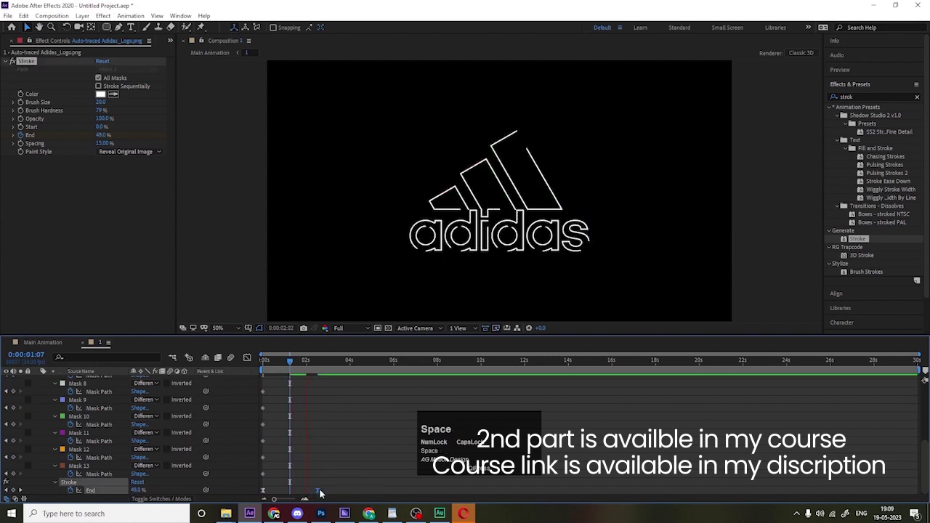
key("space")
left_click(278, 361)
key("space")
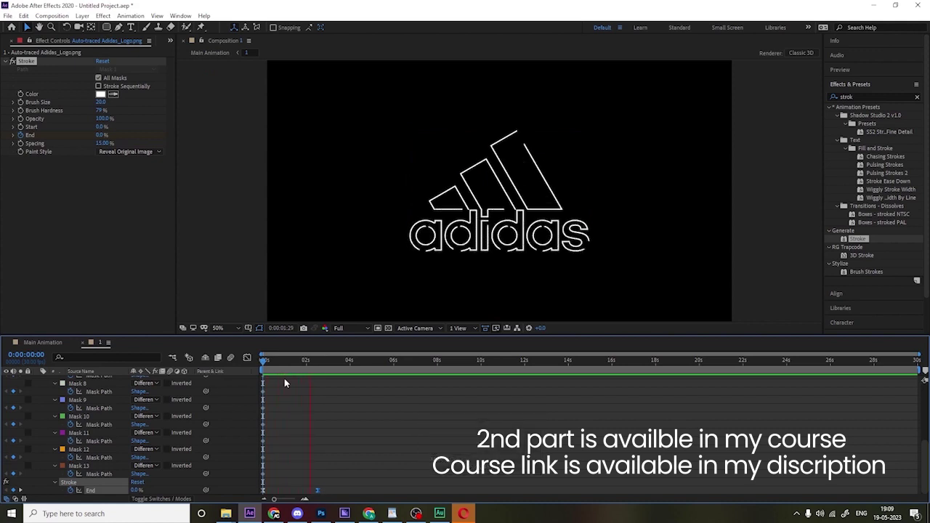
key("space")
key("-")
left_click(57, 339)
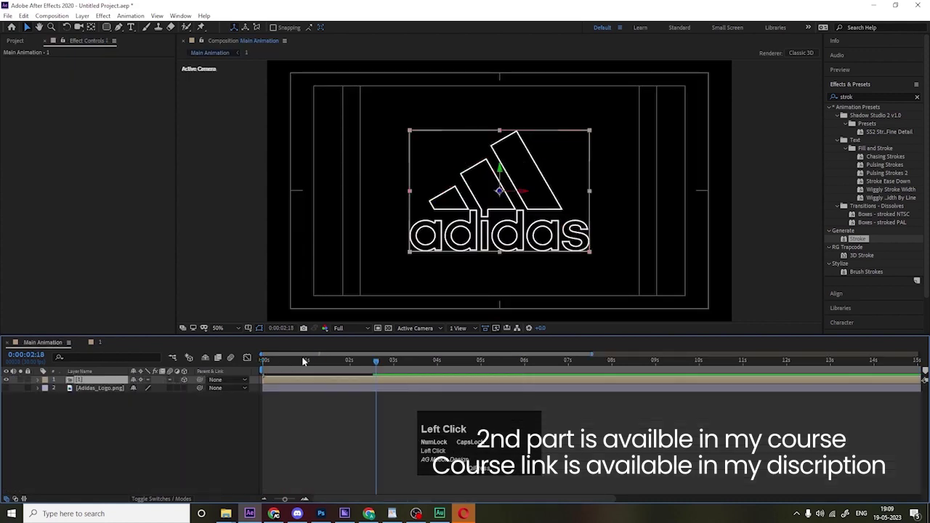
Preview in Main Animation, reveal the nested layer's Position and switch the 3D view to Left
key("space")
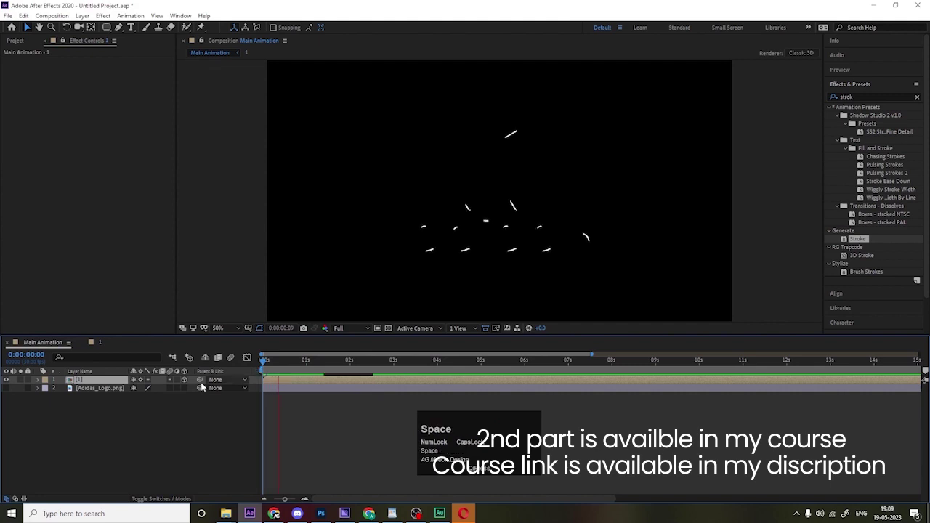
left_click(152, 421)
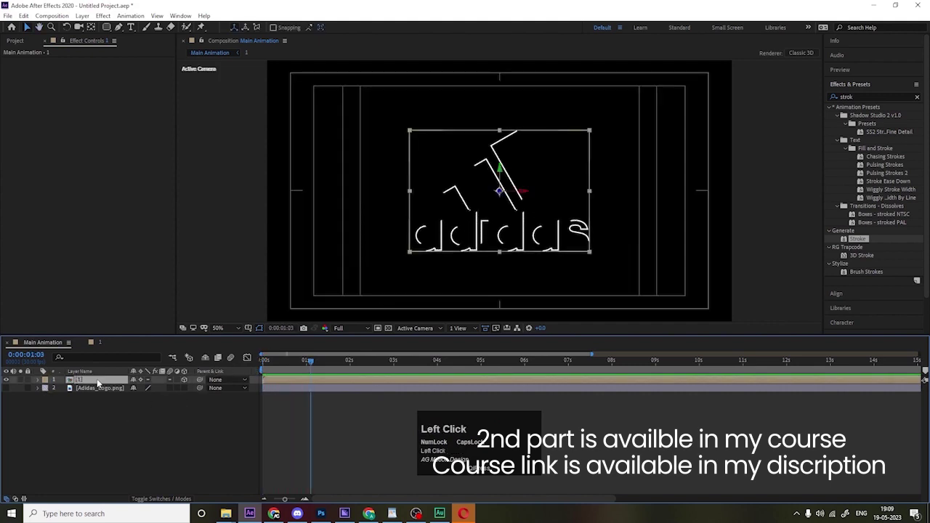
key("p")
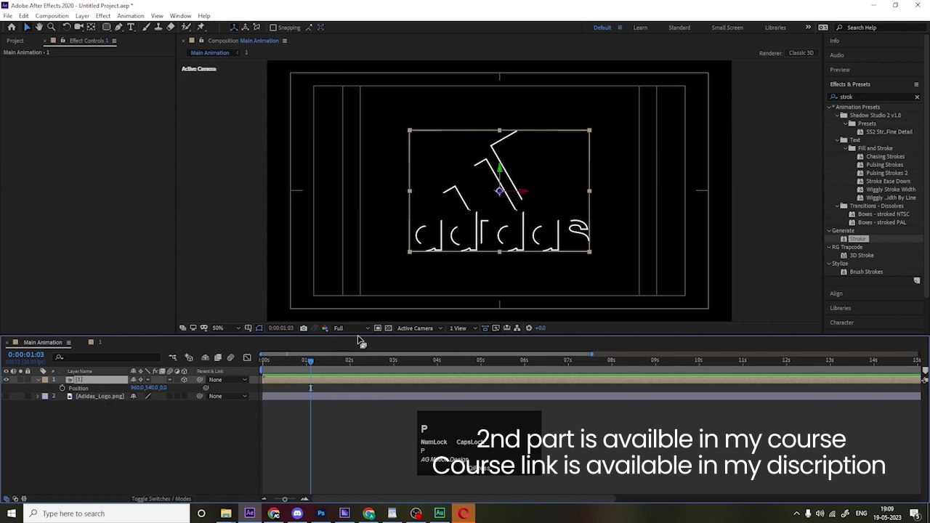
left_click(428, 330)
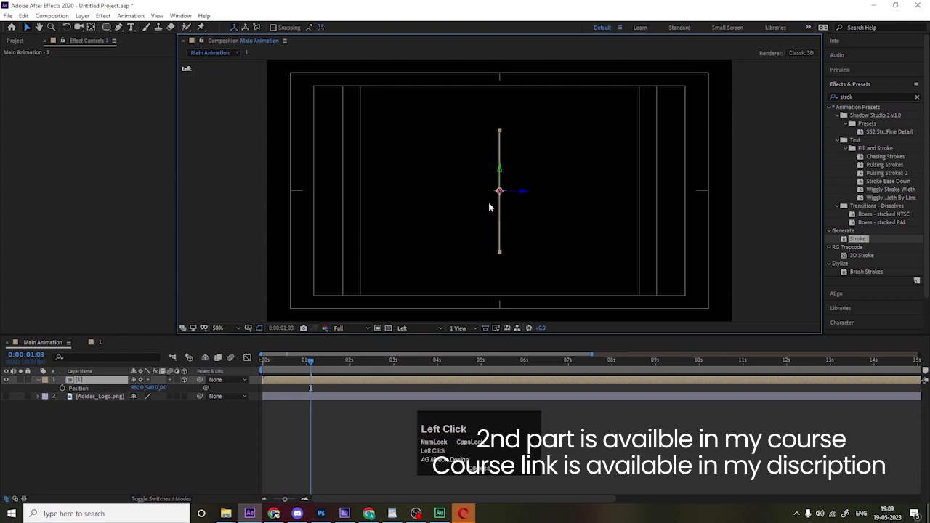
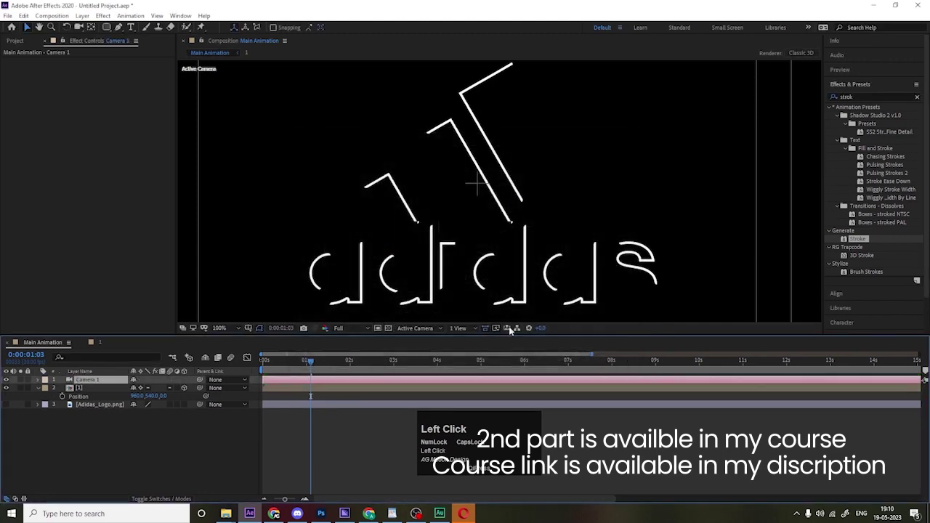
Check the scene with Camera 1 through the 3D view list, undo a stray drag and select the nested logo layer
scroll("down", 3)
left_click(112, 380)
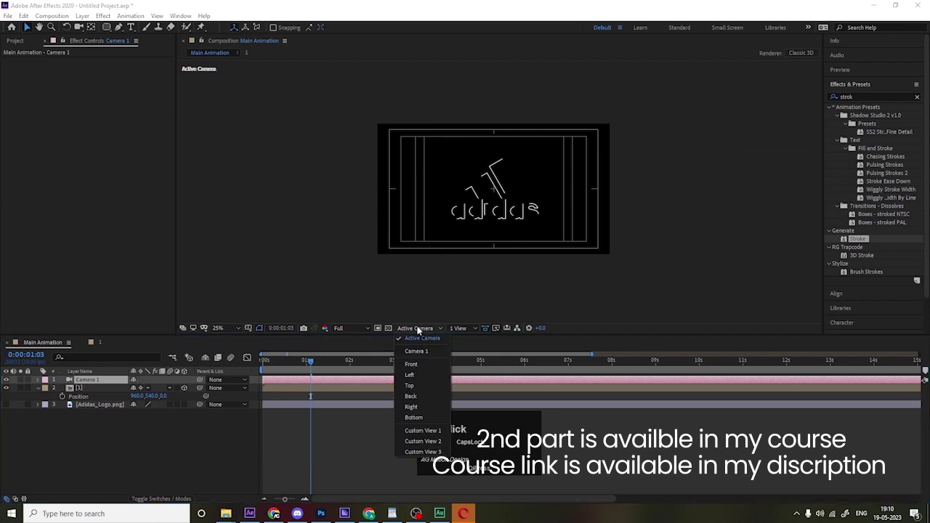
scroll("up", 3)
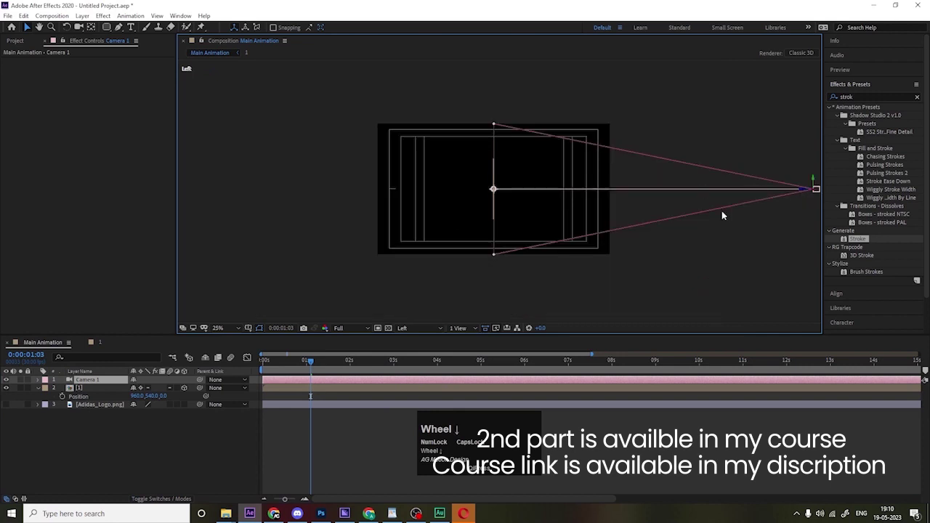
scroll("down", 3)
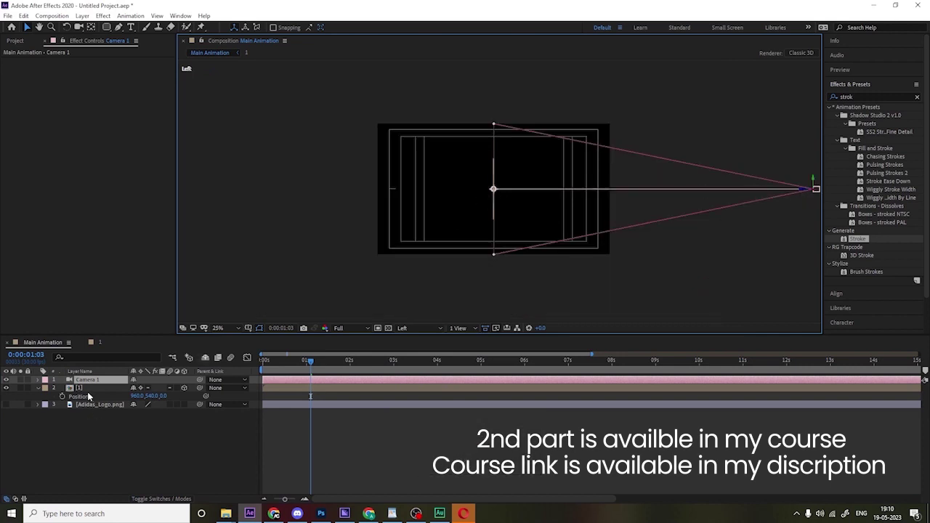
left_click_drag(86, 391, 506, 194)
scroll("up", 3)
key("ctrl+z")
left_click(158, 435)
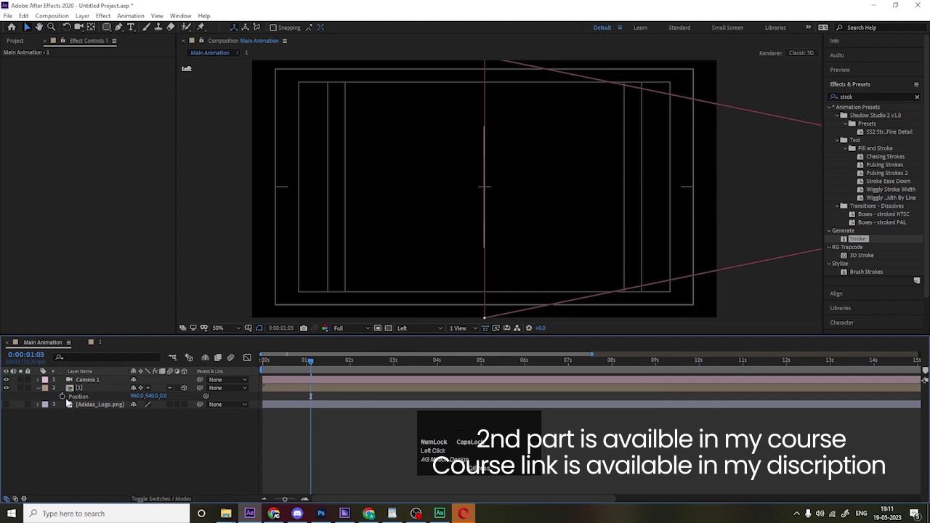
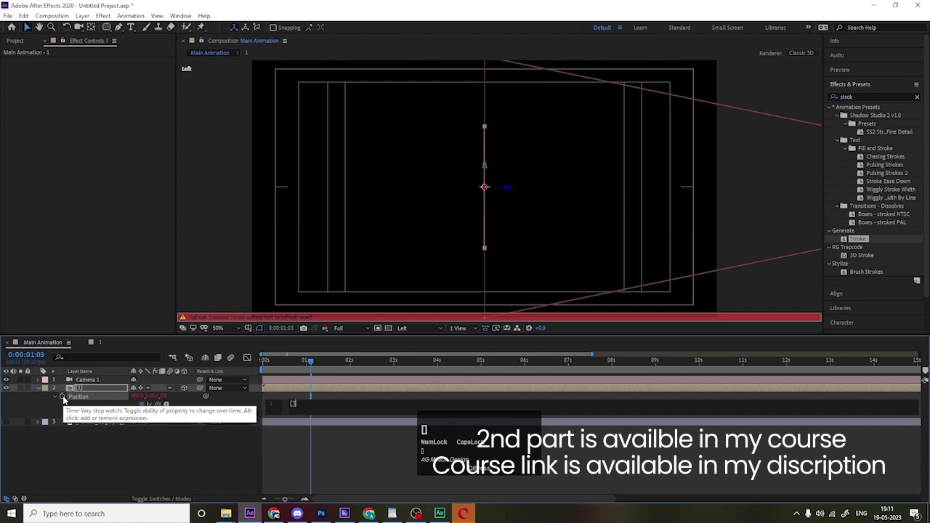
Write the expression's first terms keeping position[0] and position[1]
key("Left")
type("pos")
key("Return")
key("[")
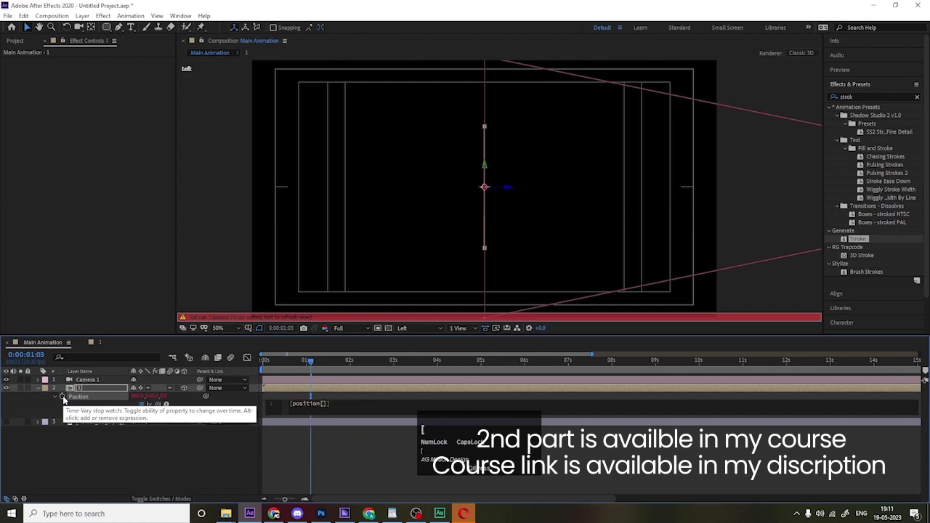
key("Right")
type(",pos")
key("Return")
key("[")
type("[1")
key("Right")
Add the depth term position[2]+2*index and commit the Position expression
type(",pos")
key("Return")
key("[")
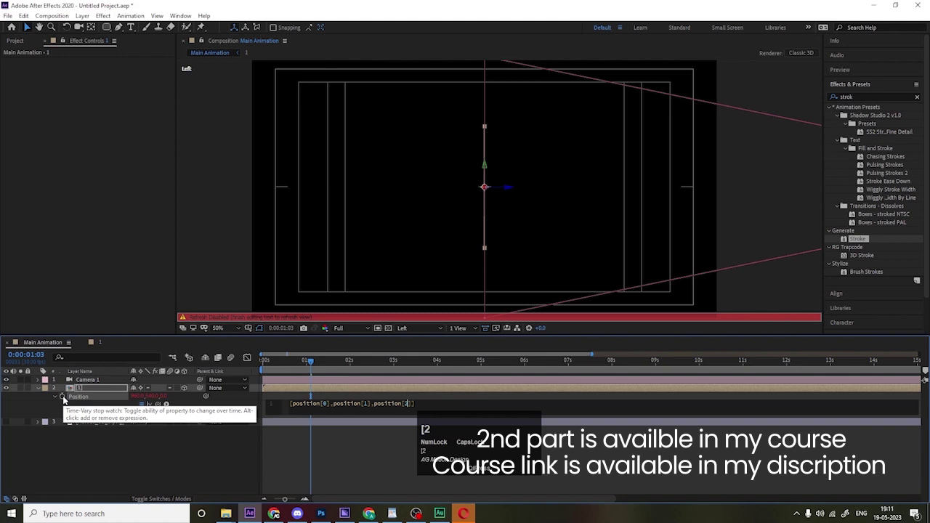
key("Right")
key("shift+=")
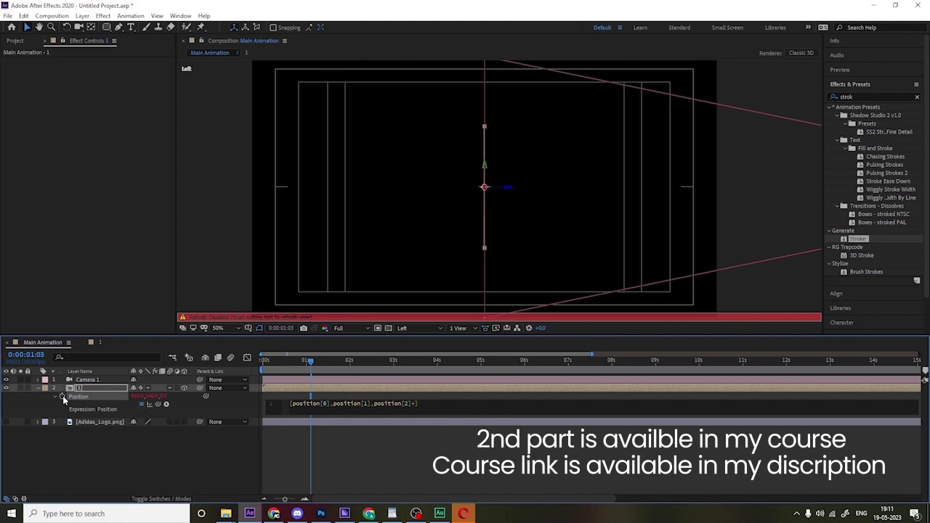
key("2")
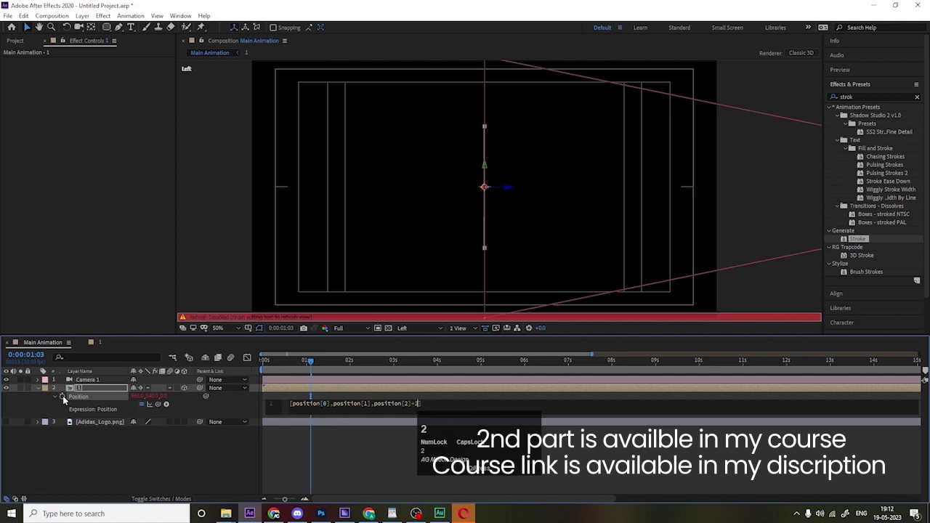
key("shift+8")
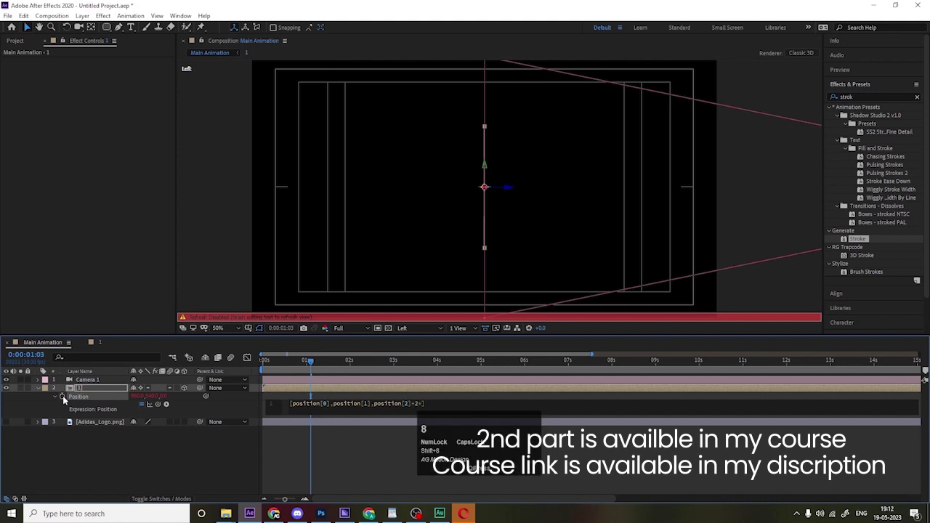
type("ind")
key("Return")
left_click(94, 447)
key("space")
left_click(338, 387)
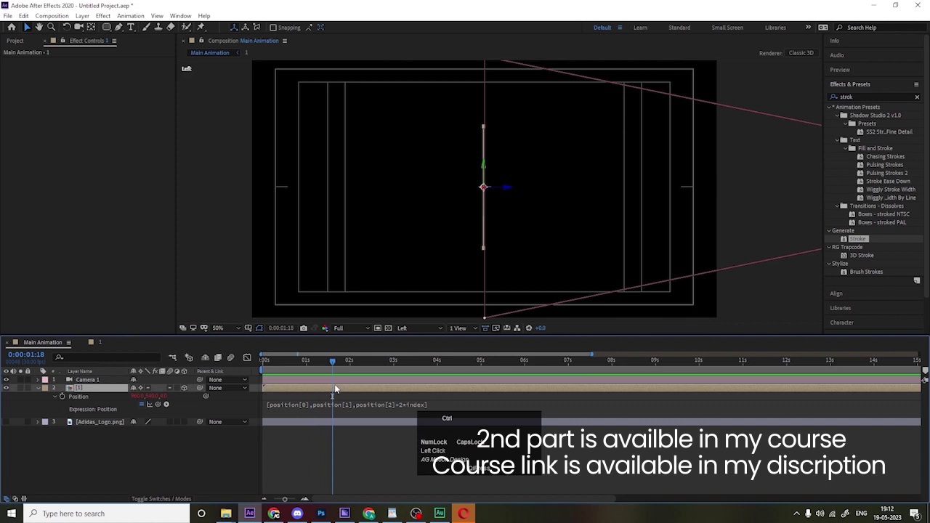
Duplicate the outline layer with Ctrl+D into about thirty depth-stepped copies and switch to Active Camera
key("ctrl+d")
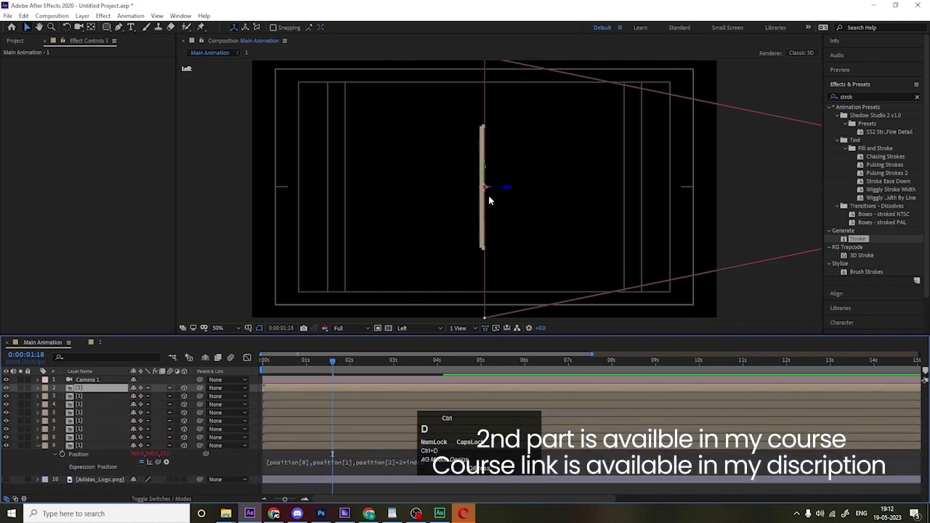
scroll("up", 3)
key("ctrl+d")
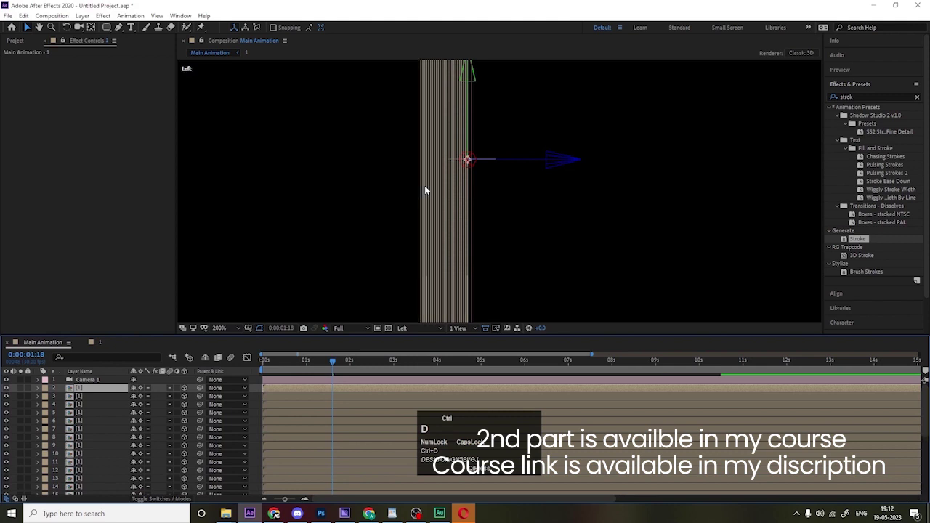
scroll("down", 3)
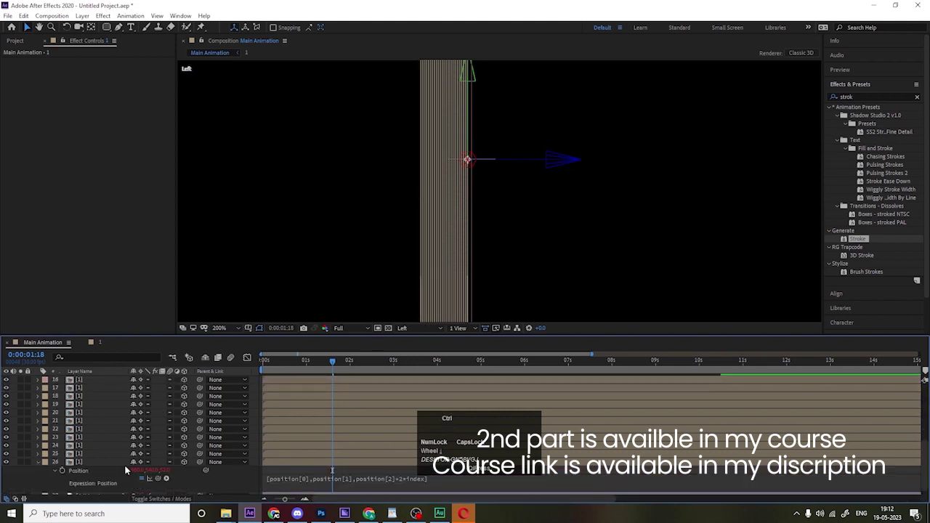
key("ctrl+d")
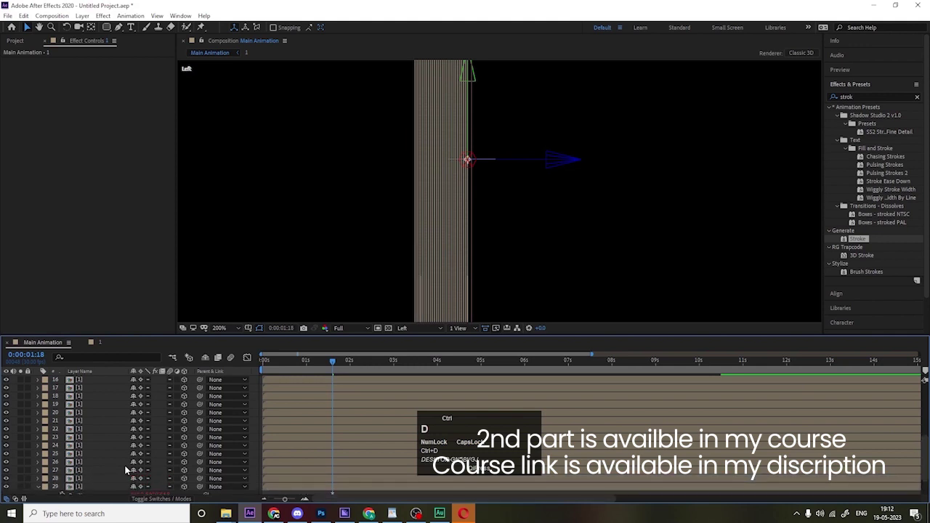
scroll("down", 3)
left_click(414, 324)
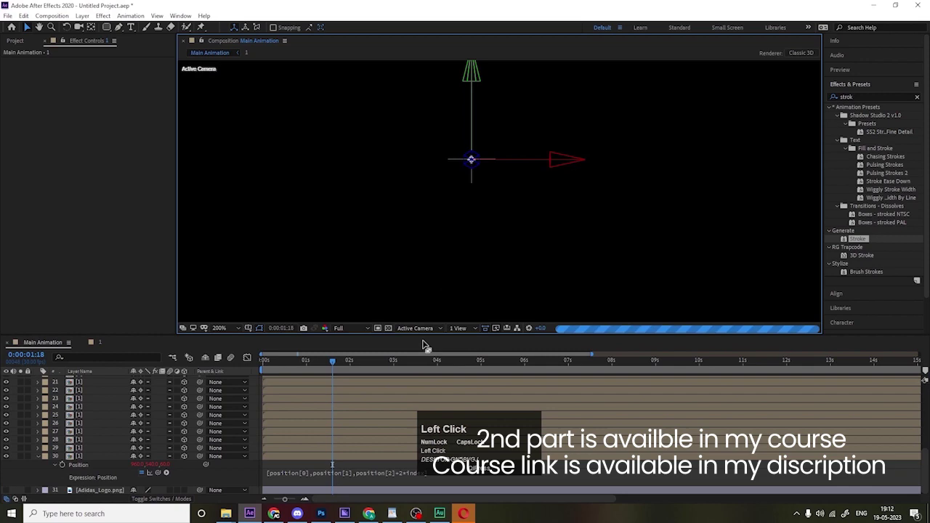
View the stacked extruded logo through the camera and jump back to frame 0
scroll("down", 3)
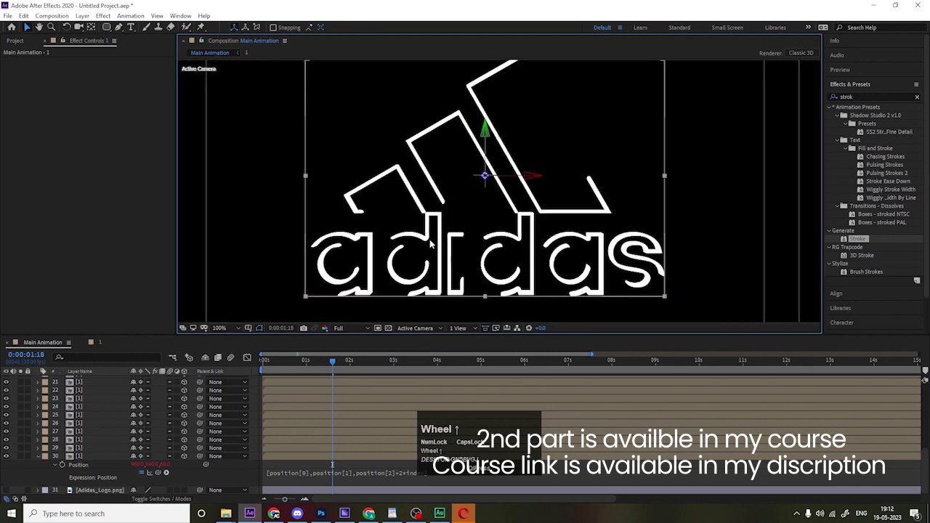
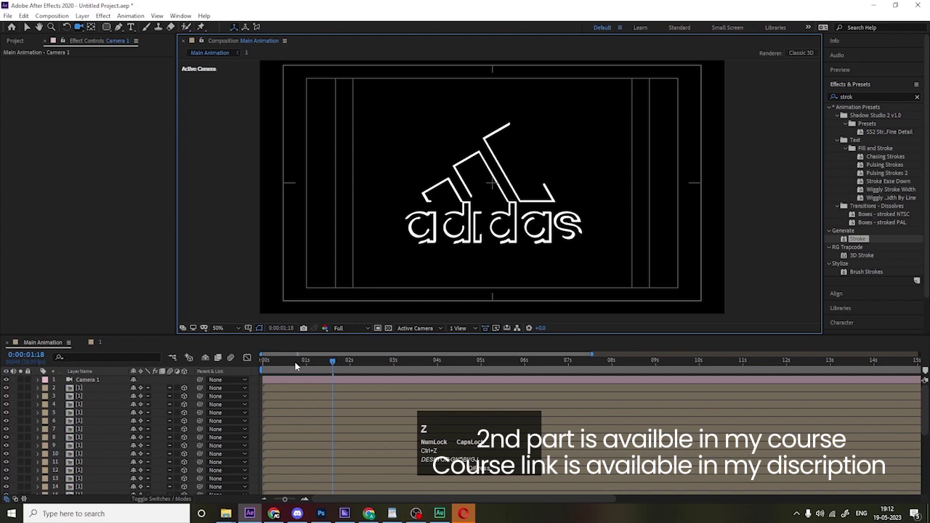
left_click(288, 365)
key("space")
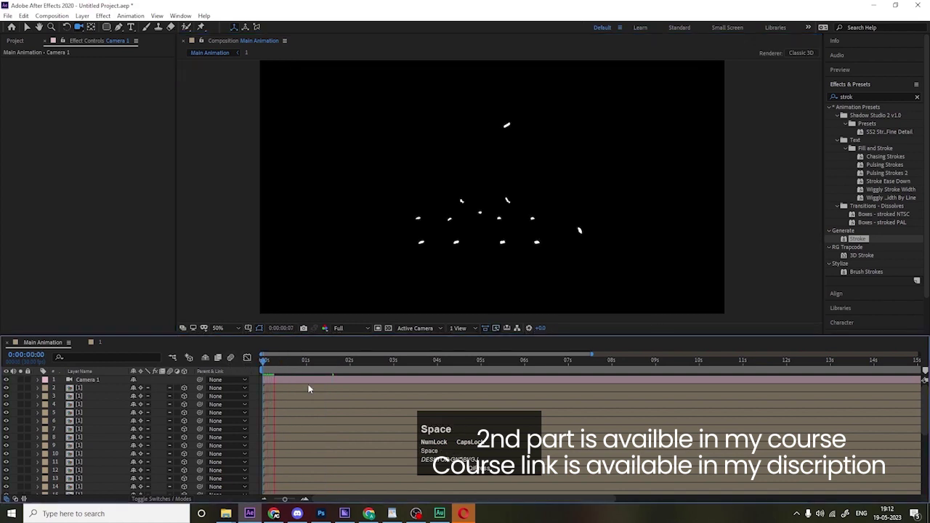
Inspect the stack from Left view, return to Active Camera and reveal the top layer's Position
left_click(414, 331)
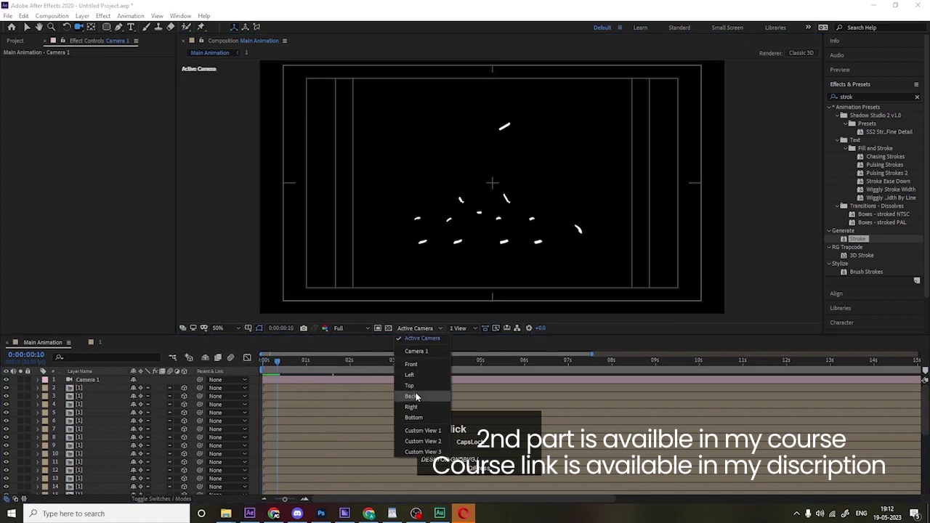
scroll("down", 3)
left_click(98, 482)
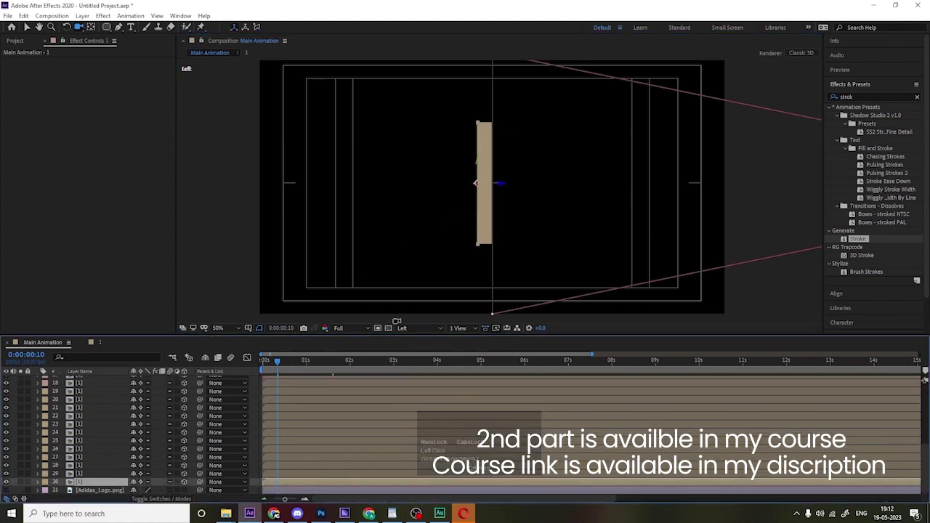
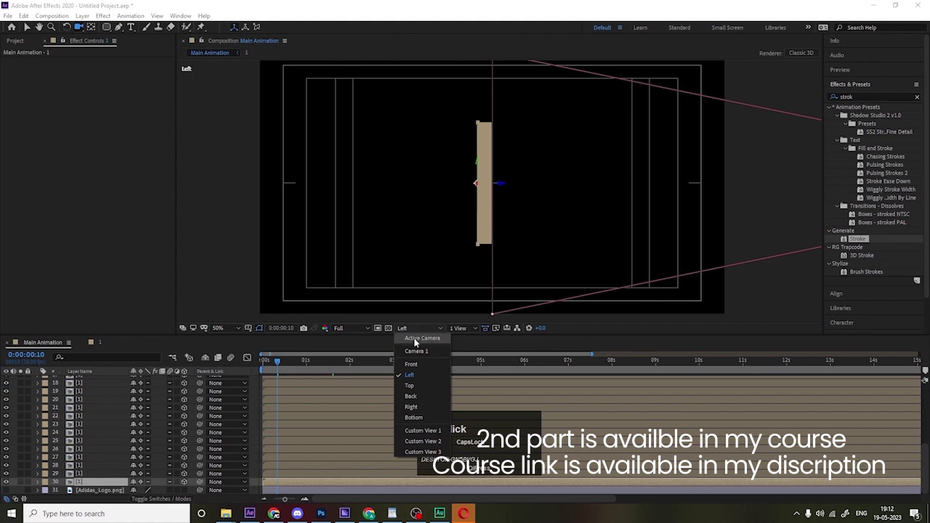
left_click(416, 338)
scroll("up", 3)
left_click(95, 387)
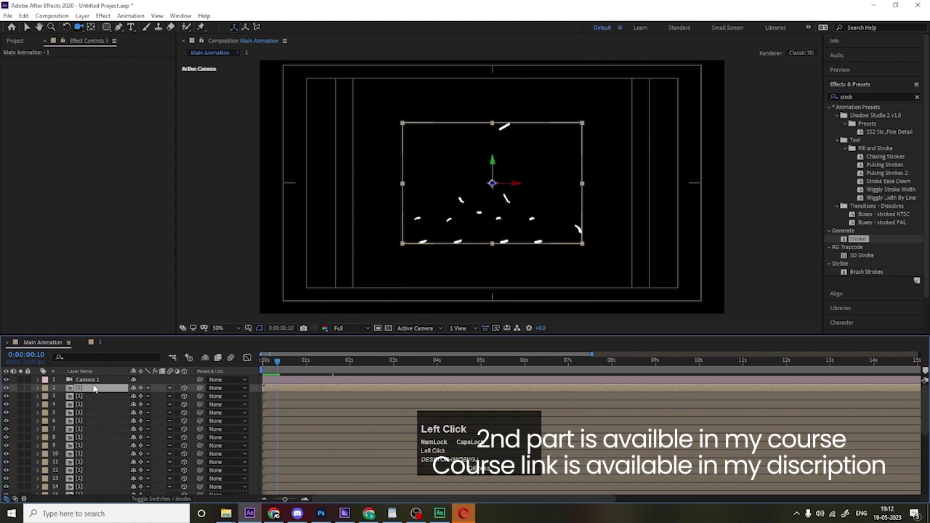
key("p")
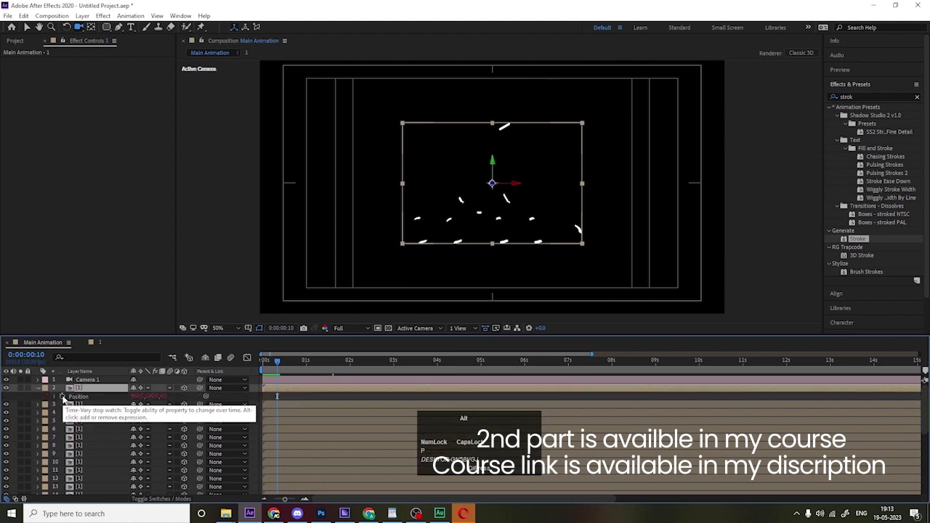
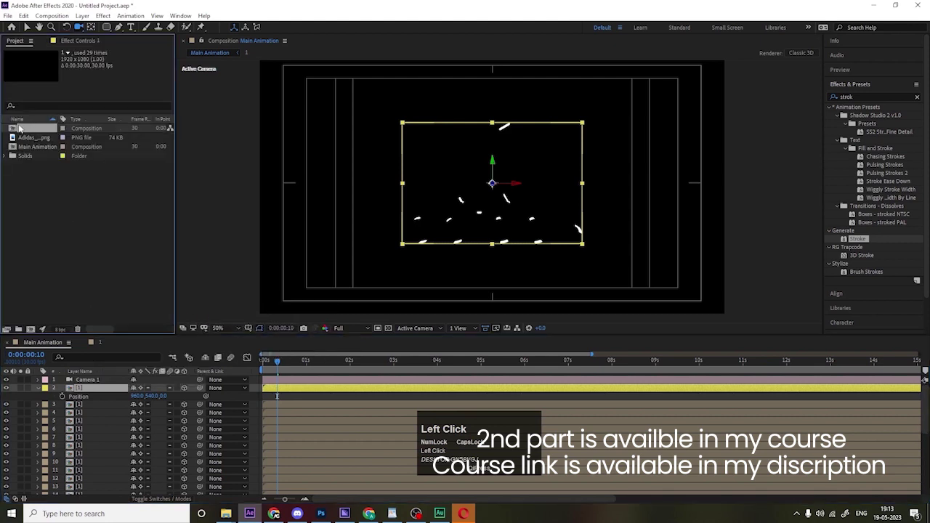
Duplicate precomp 1 as comp 2 for the top layer, then check Left and Active Camera views
key("ctrl+d")
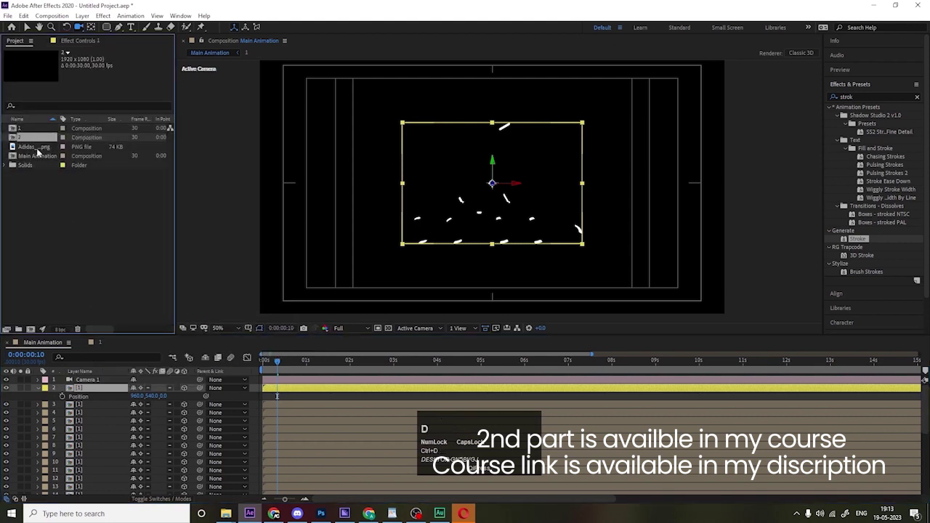
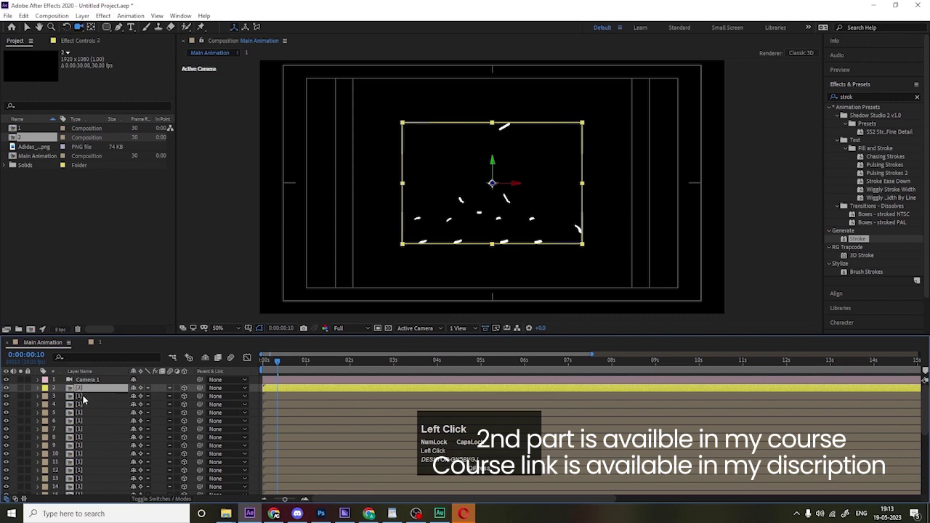
left_click(88, 398)
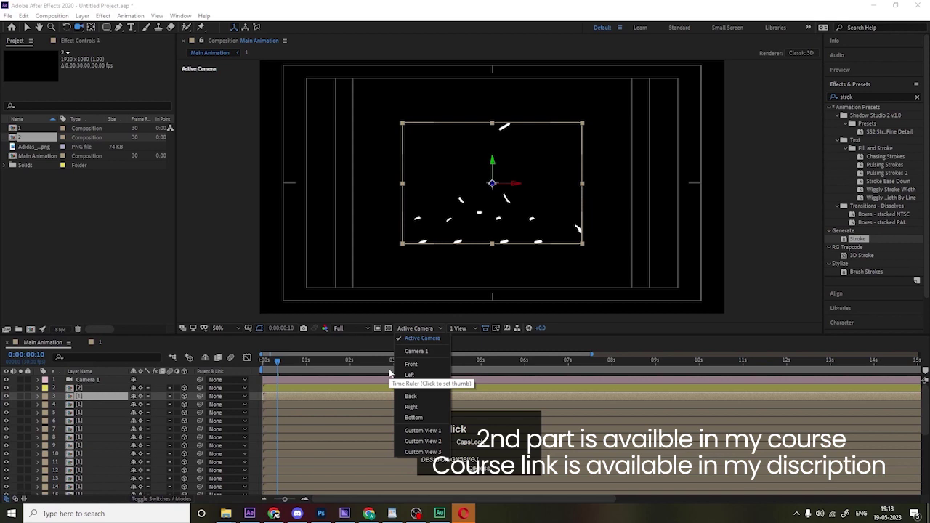
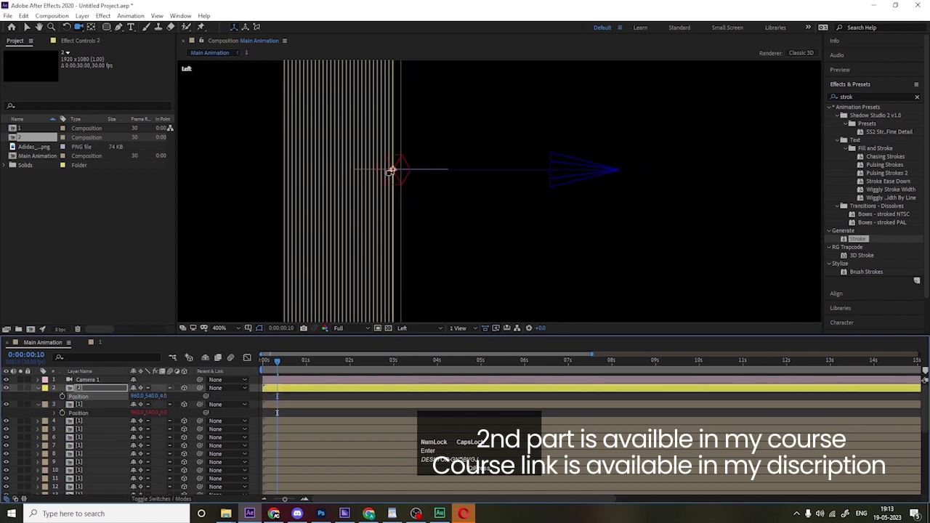
left_click(407, 331)
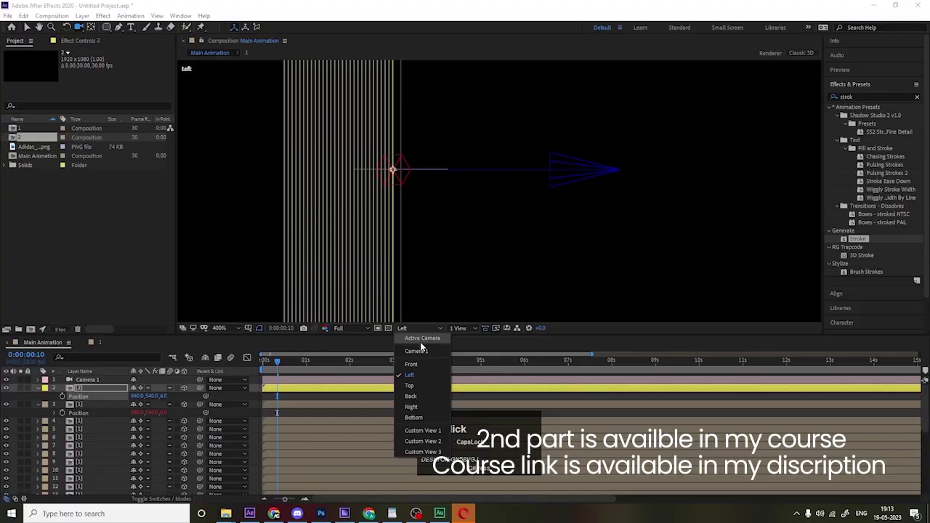